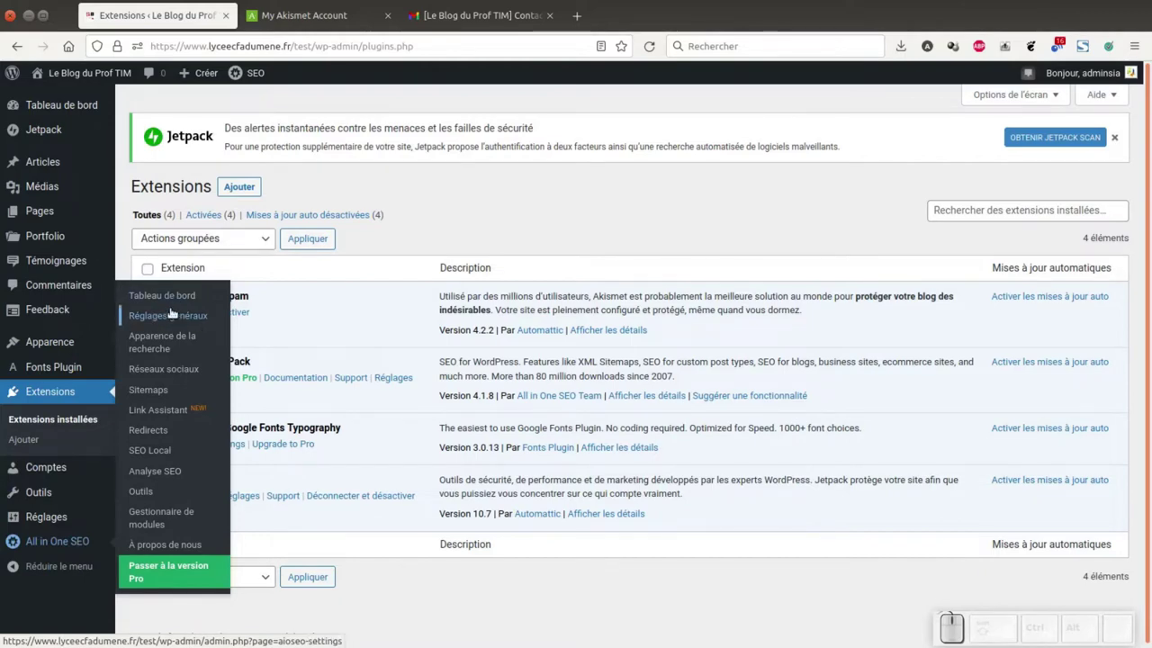
- Open the Réglages généraux page of All in One SEO from the admin sidebar
click(393, 379)
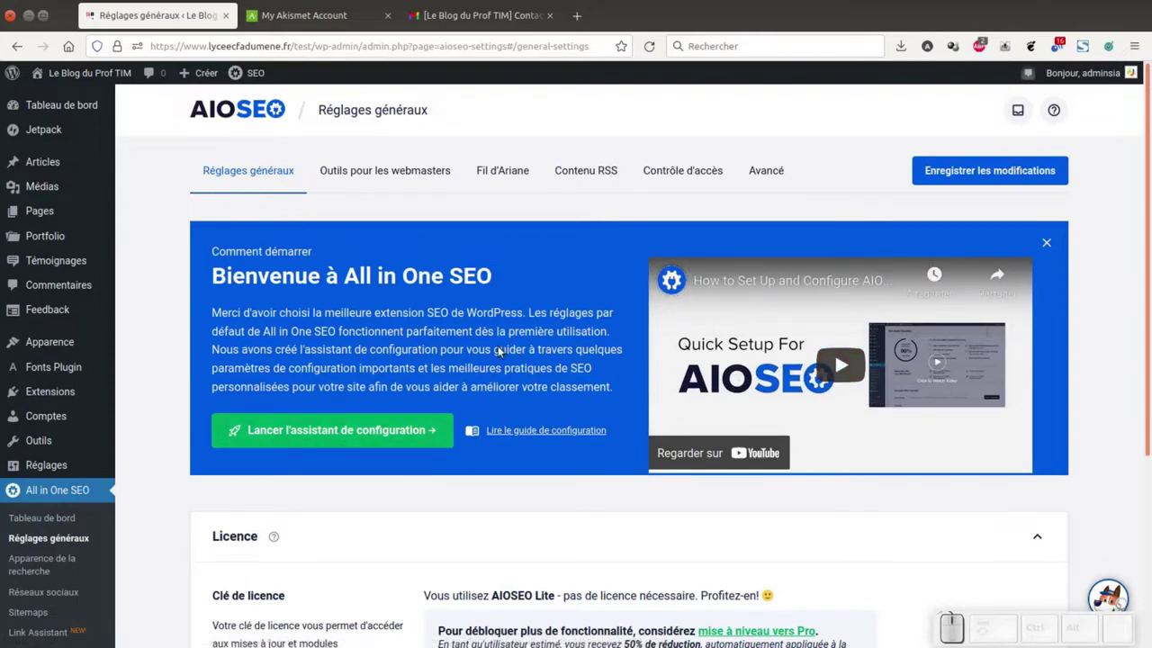
scroll(down, 3)
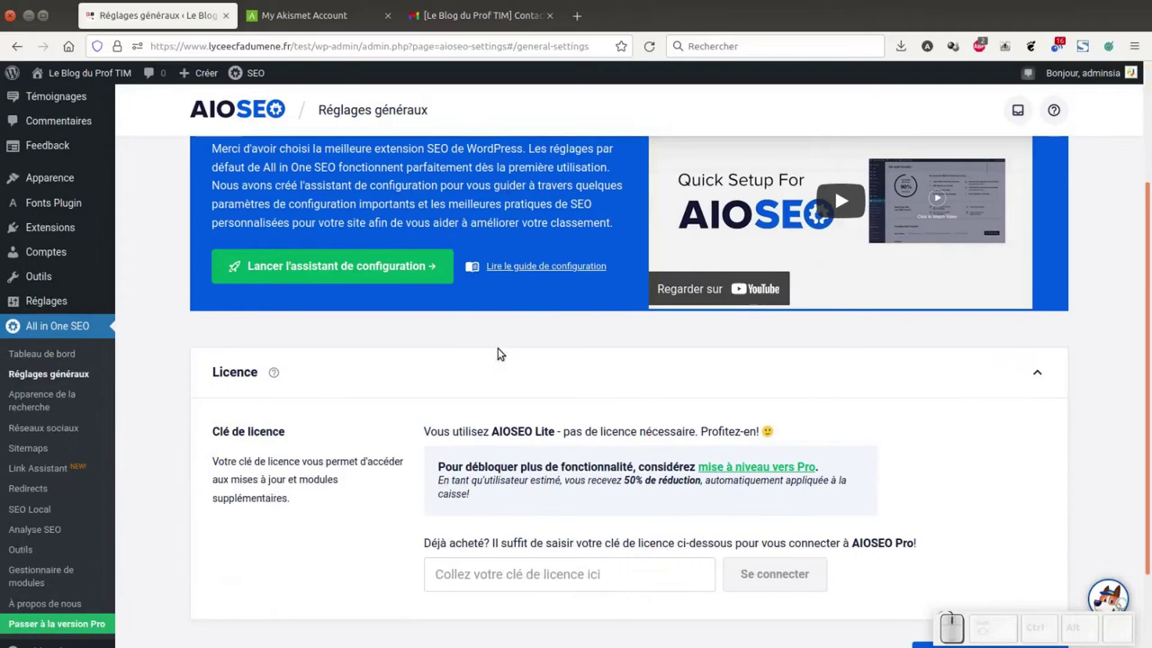
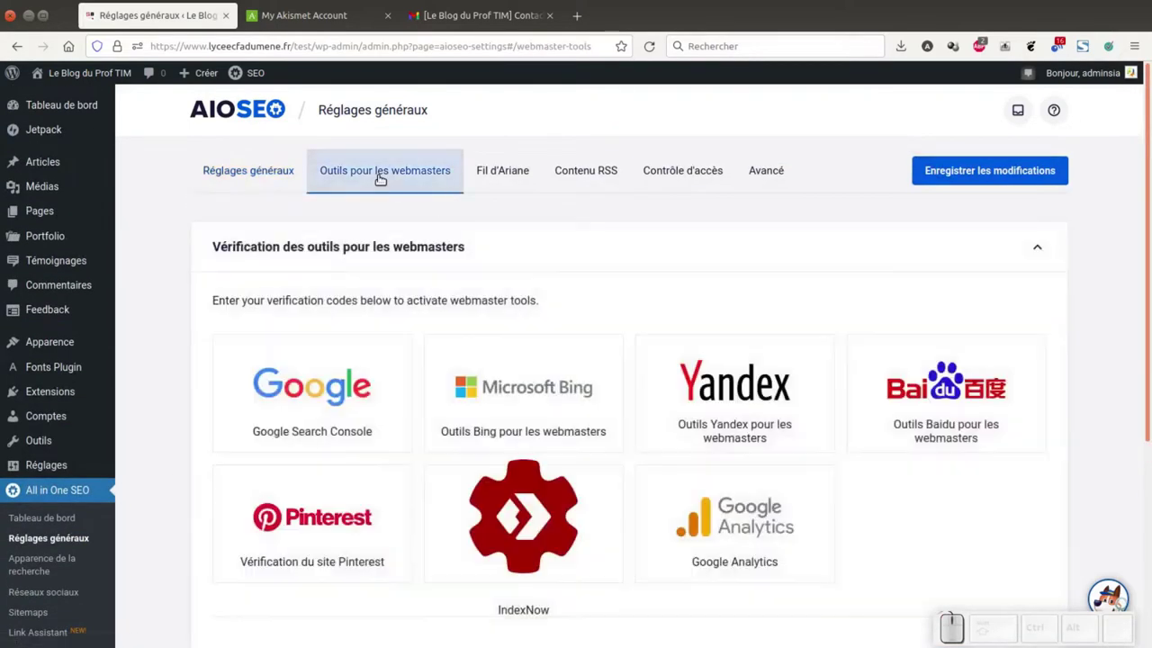
- Scroll through the webmaster verification services listed in Outils pour les webmasters
scroll(down, 3)
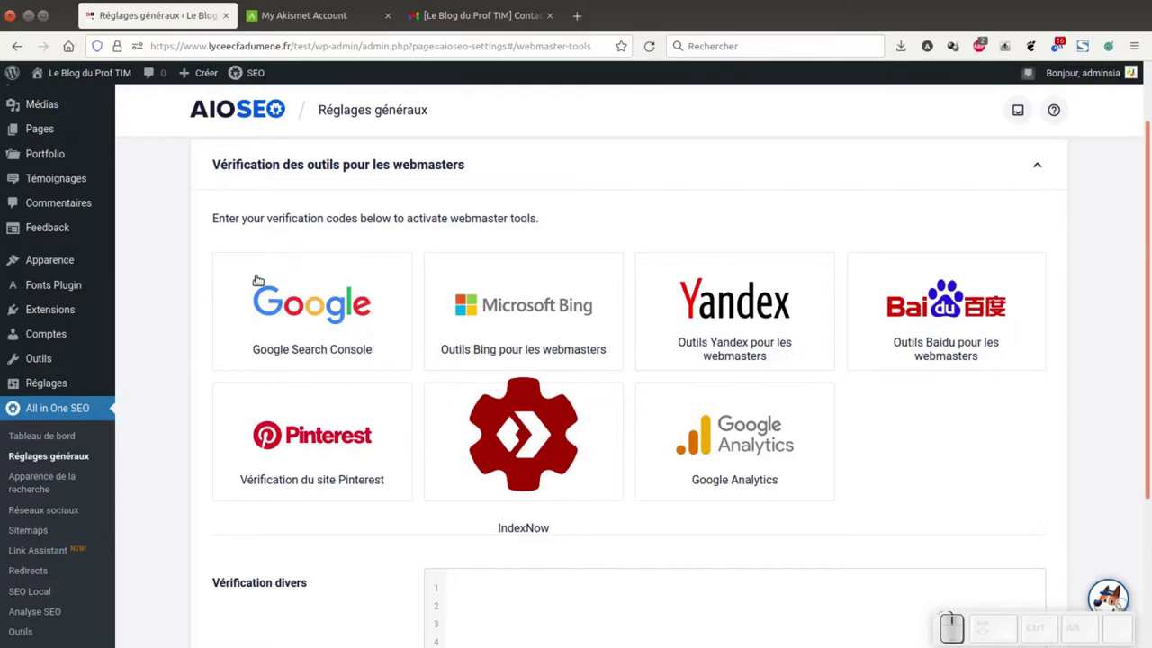
scroll(down, 3)
scroll(up, 3)
scroll(down, 3)
scroll(up, 3)
- Select the English breadcrumb description and send it to DeepL for translation
click(502, 175)
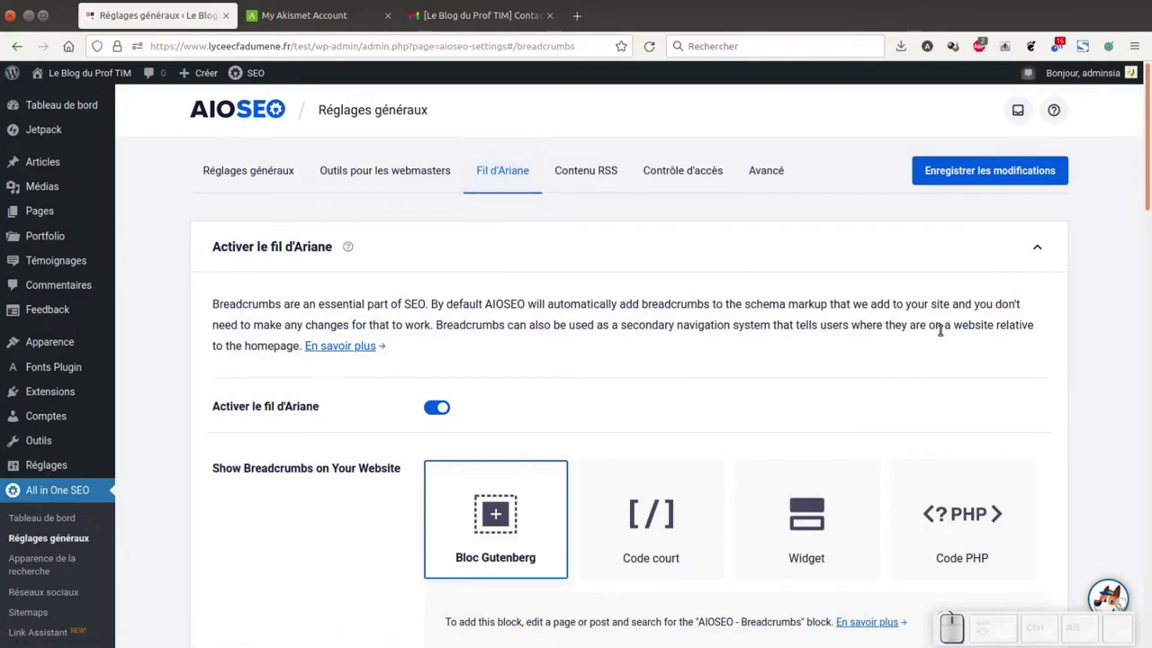
drag(305, 347, 248, 342)
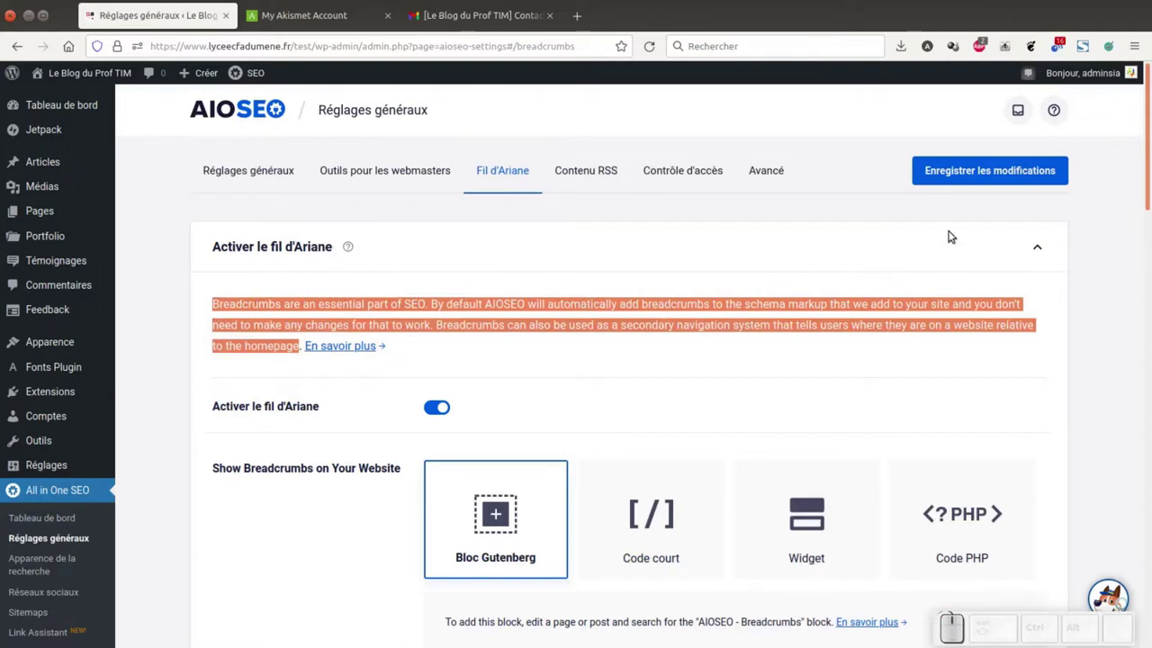
right_click(834, 300)
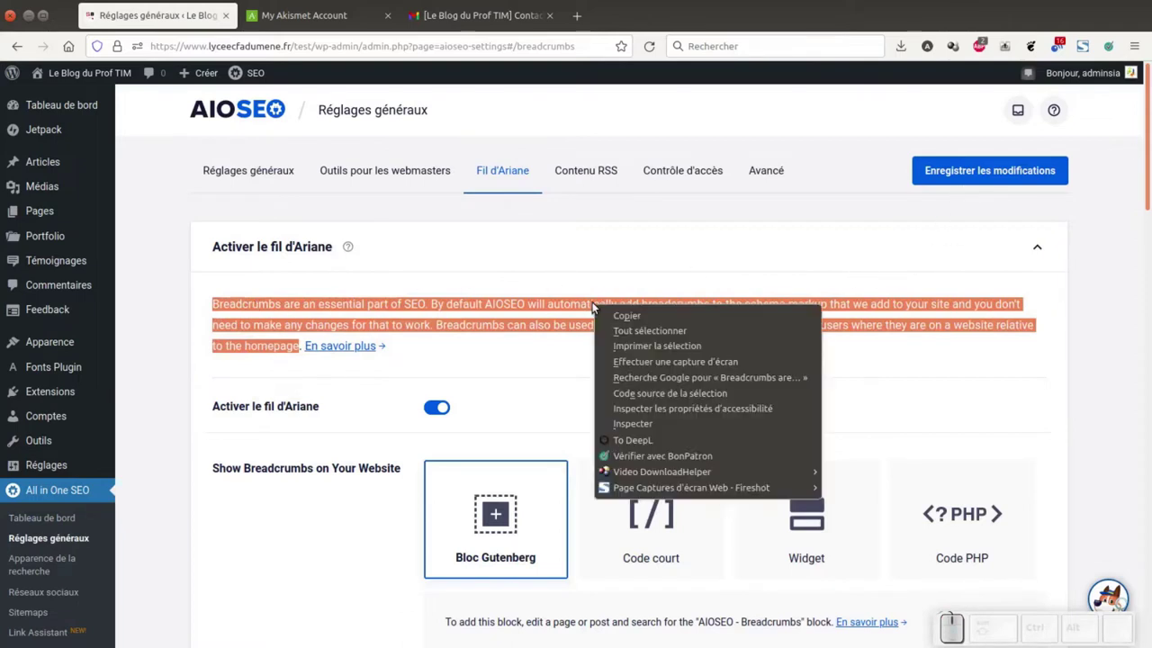
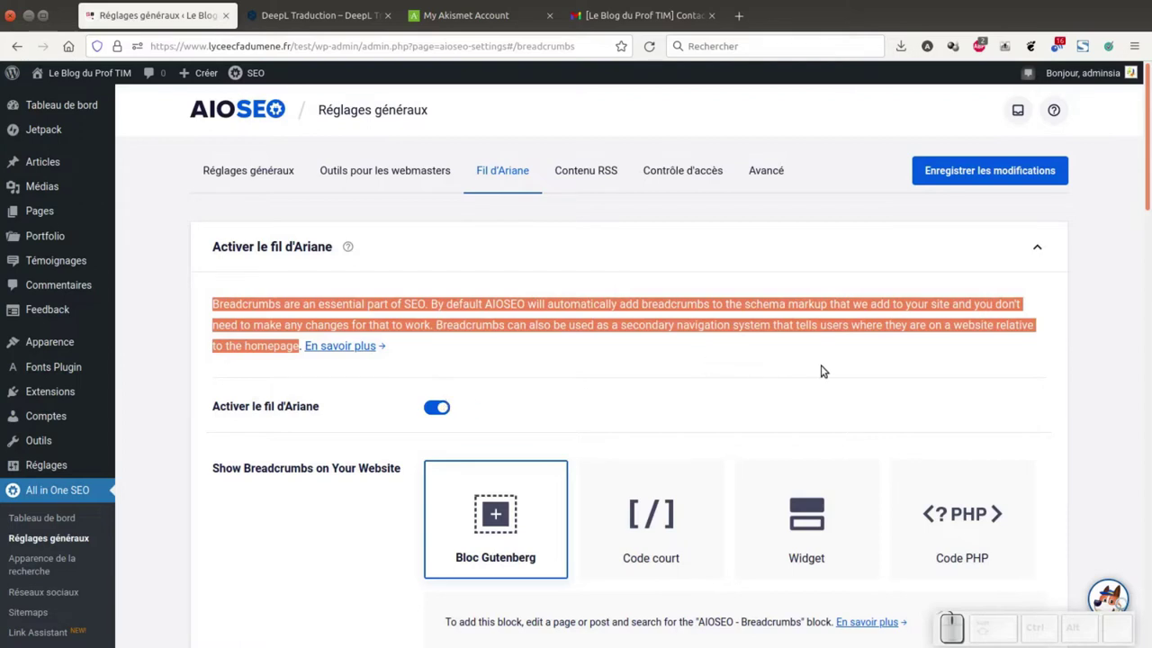
- Keep Bloc Gutenberg as the method for displaying breadcrumbs
scroll(down, 3)
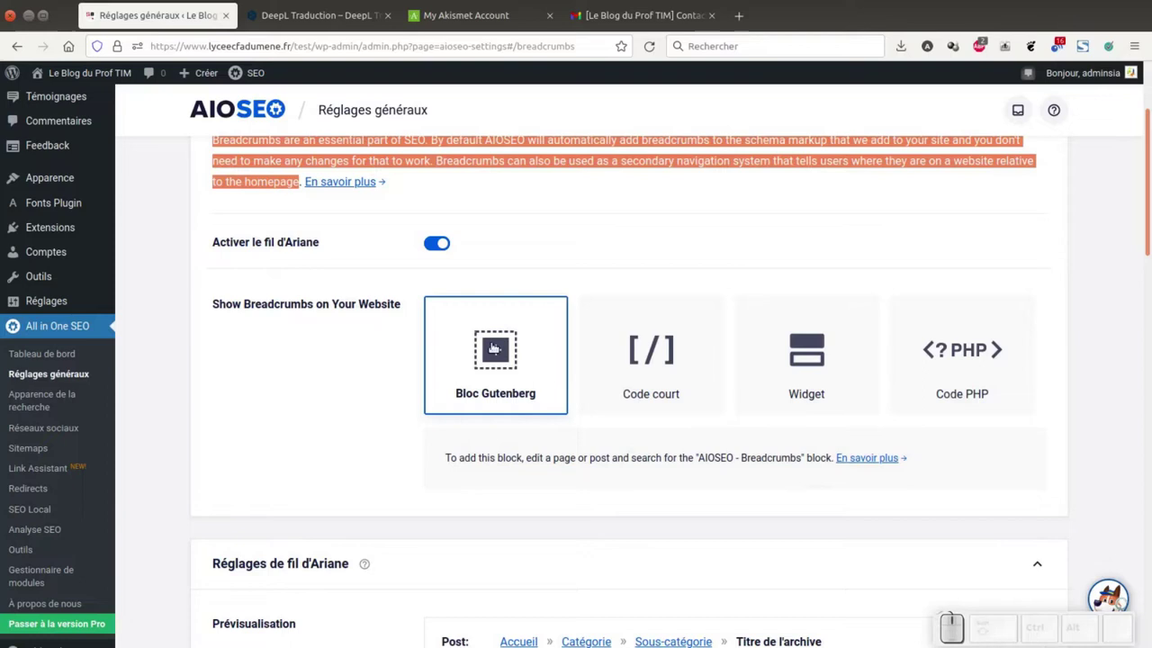
click(799, 156)
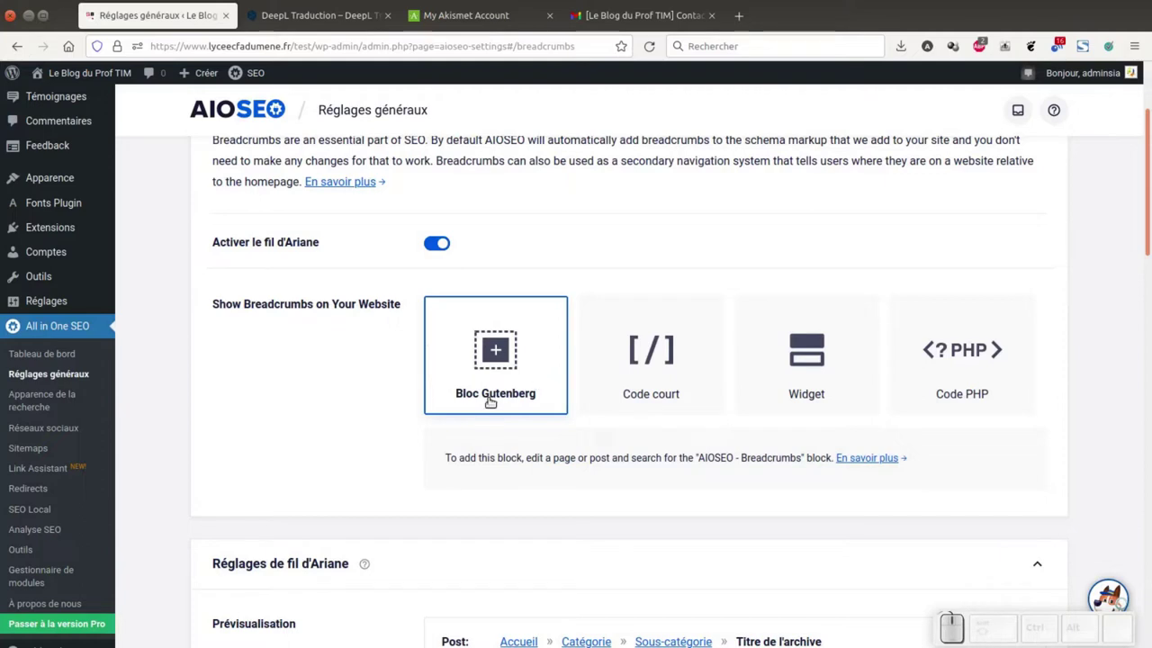
- Replace the search results breadcrumb label with 'Résultats pour'
scroll(down, 3)
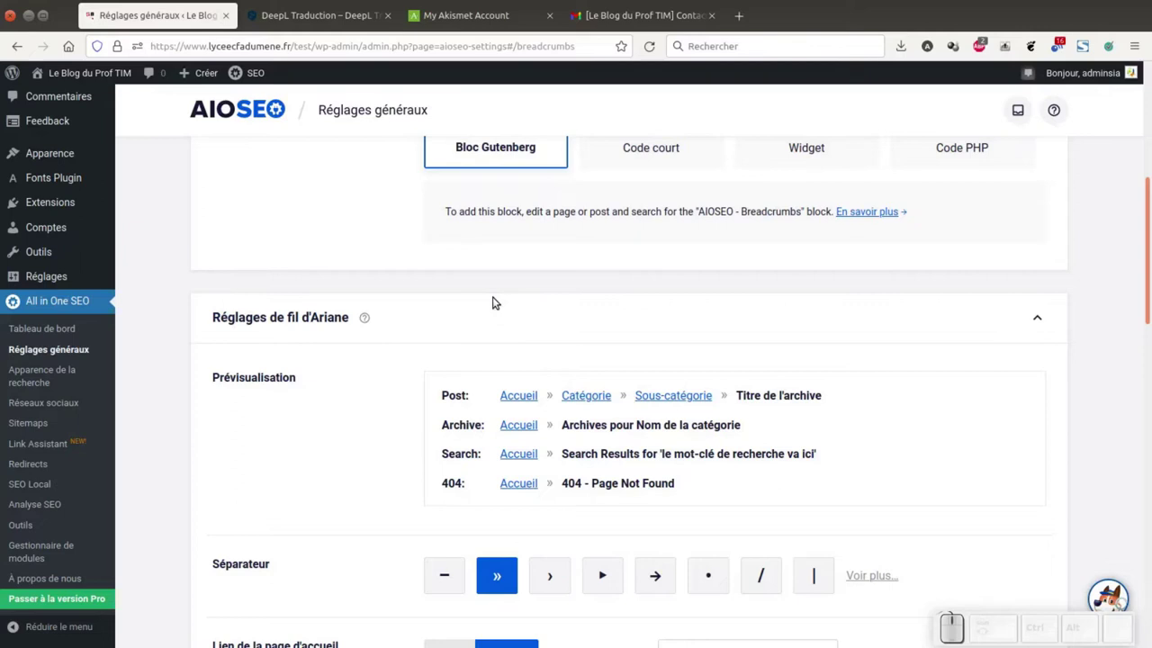
scroll(down, 3)
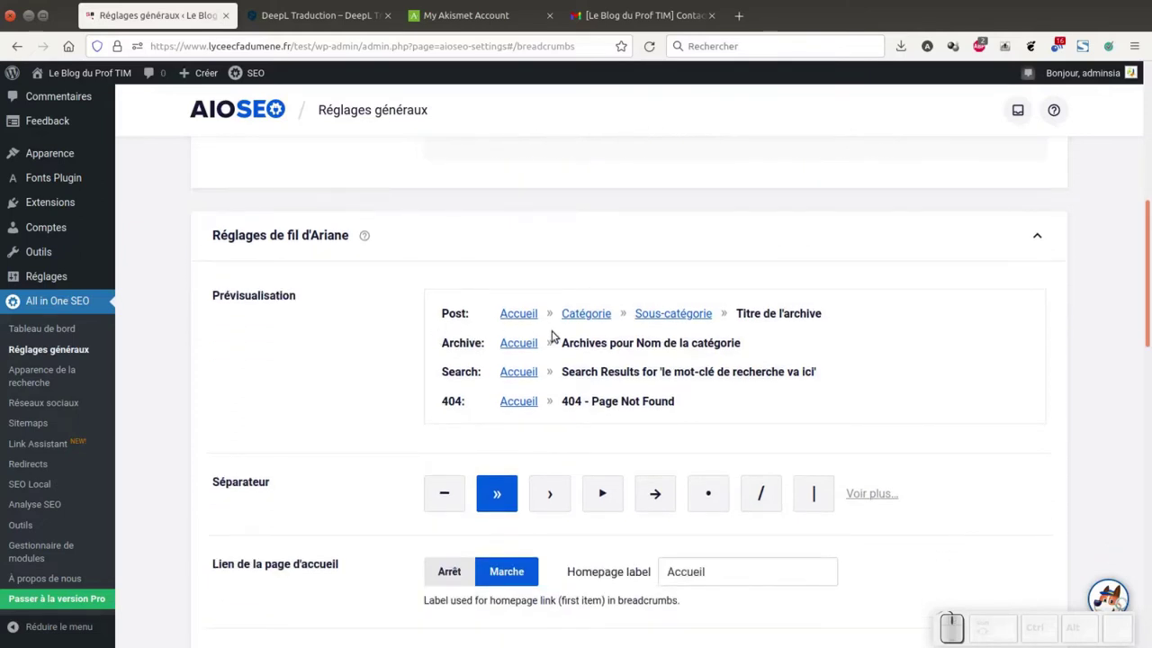
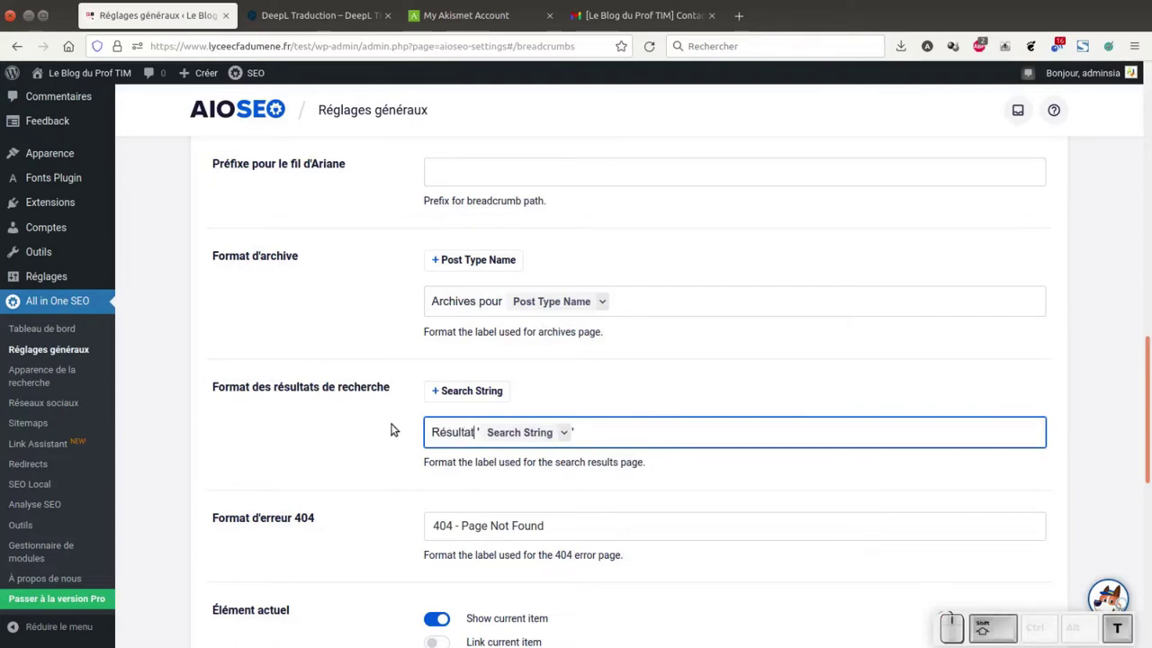
key(s)
key(space)
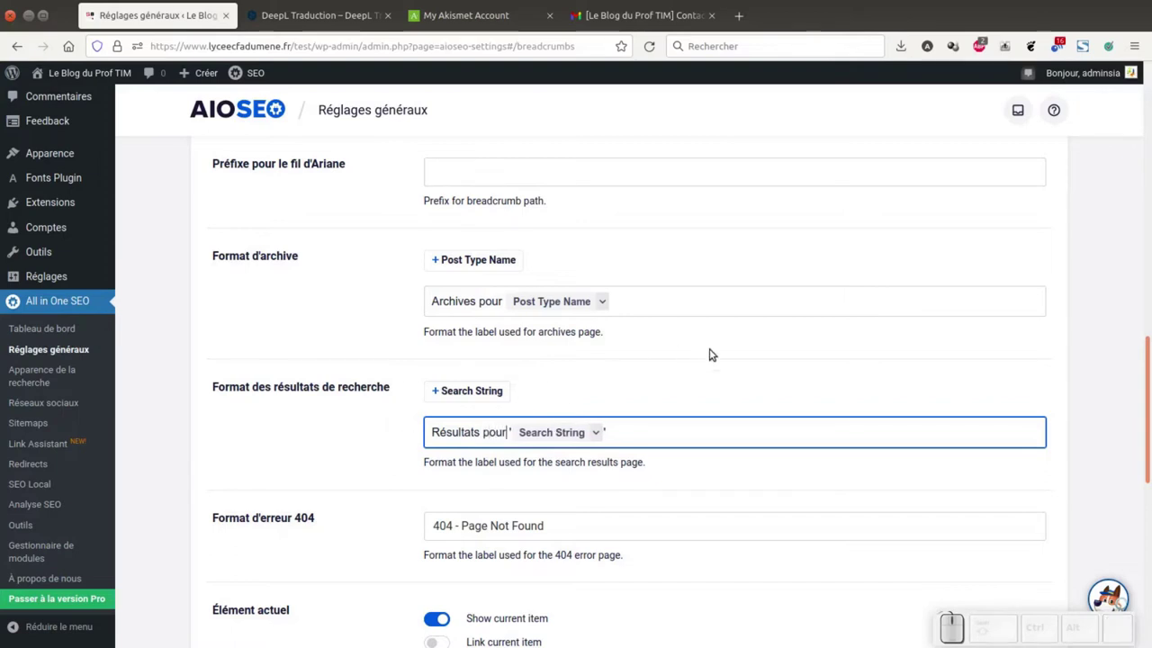
- Replace the 404 breadcrumb label with '404 - Page non trouvée'
scroll(down, 3)
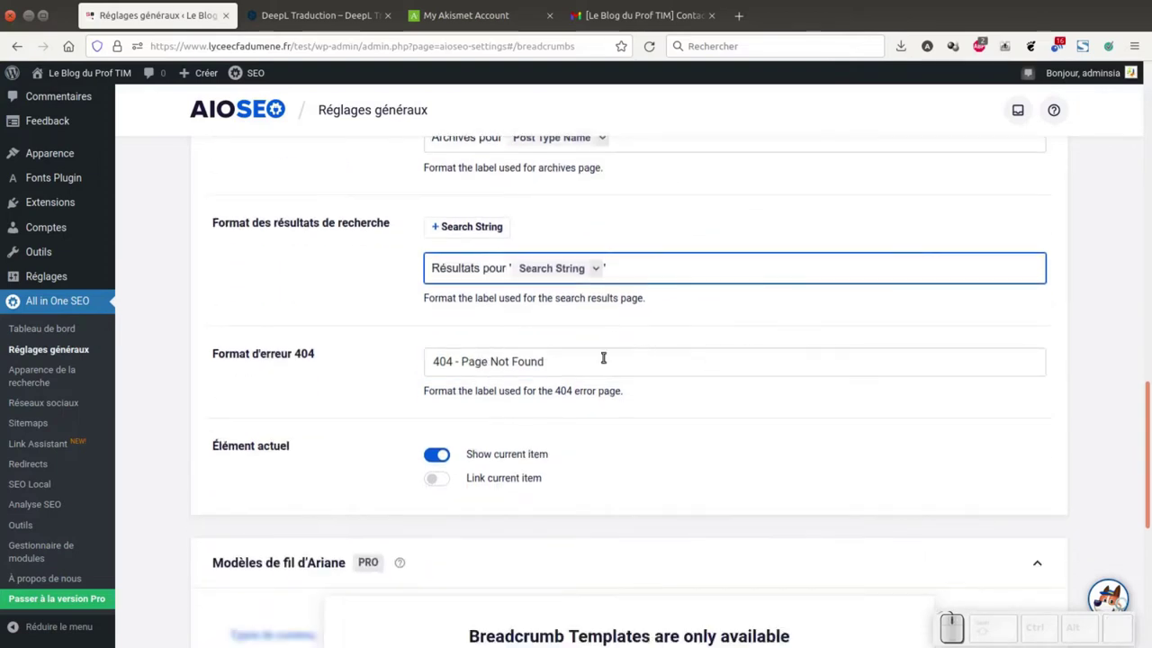
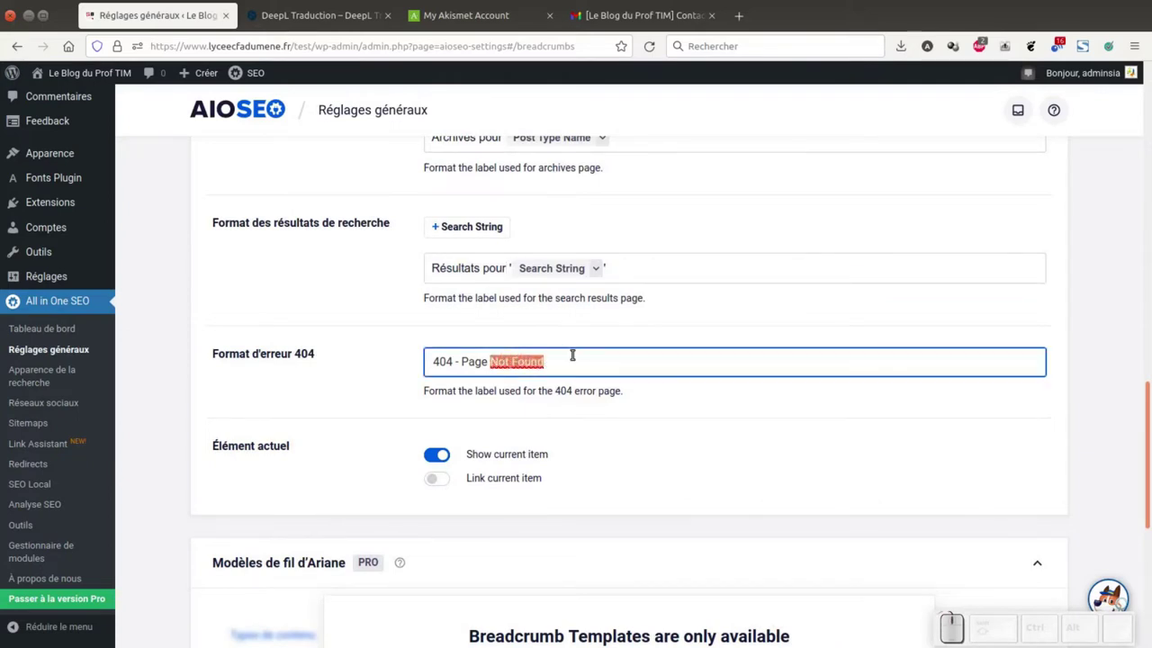
key(space)
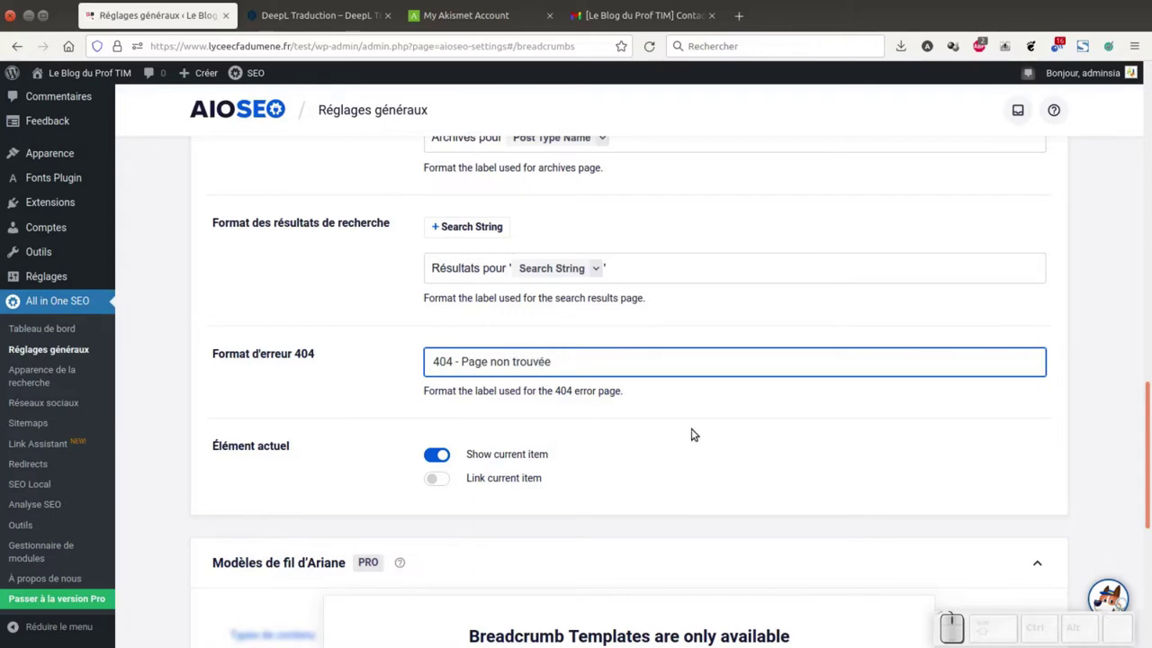
scroll(down, 3)
scroll(down, 3)
scroll(up, 3)
scroll(down, 3)
scroll(up, 3)
scroll(down, 3)
click(780, 446)
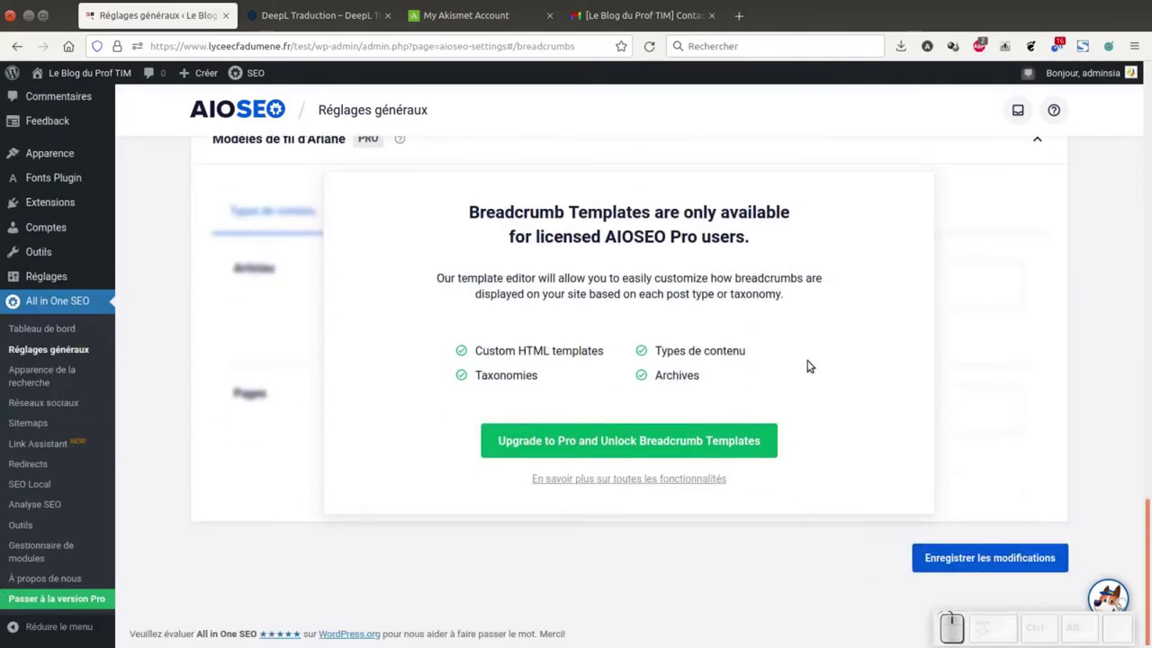
scroll(up, 3)
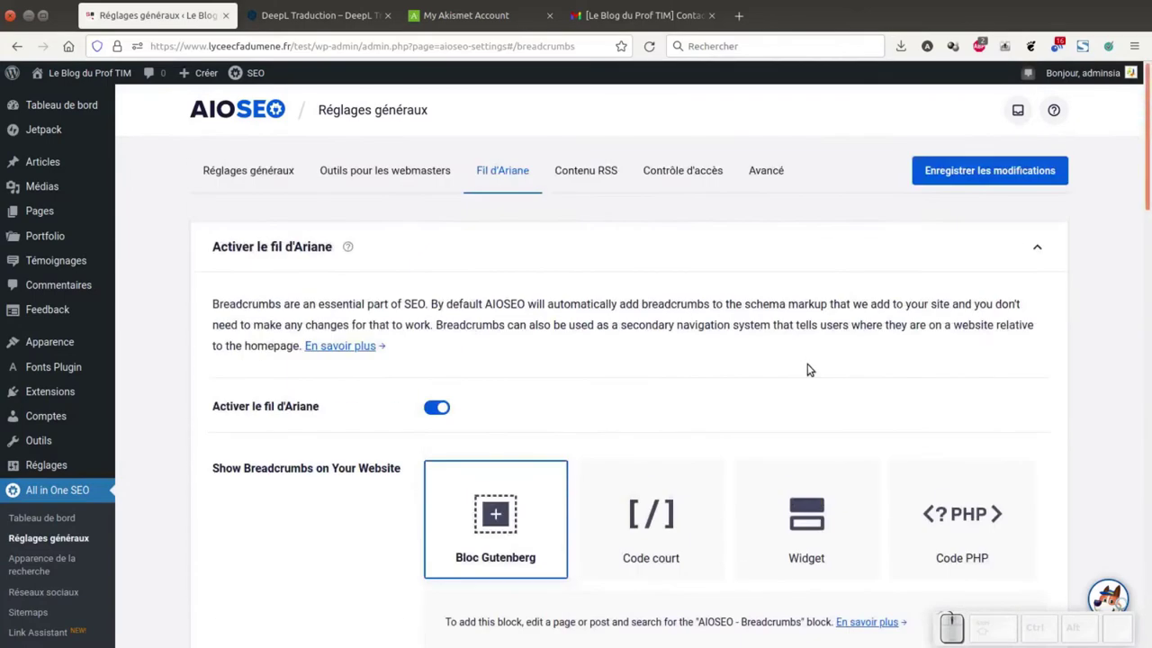
- Review the Contenu RSS and Contrôle d'accès tabs, then show the Avancé settings
click(578, 169)
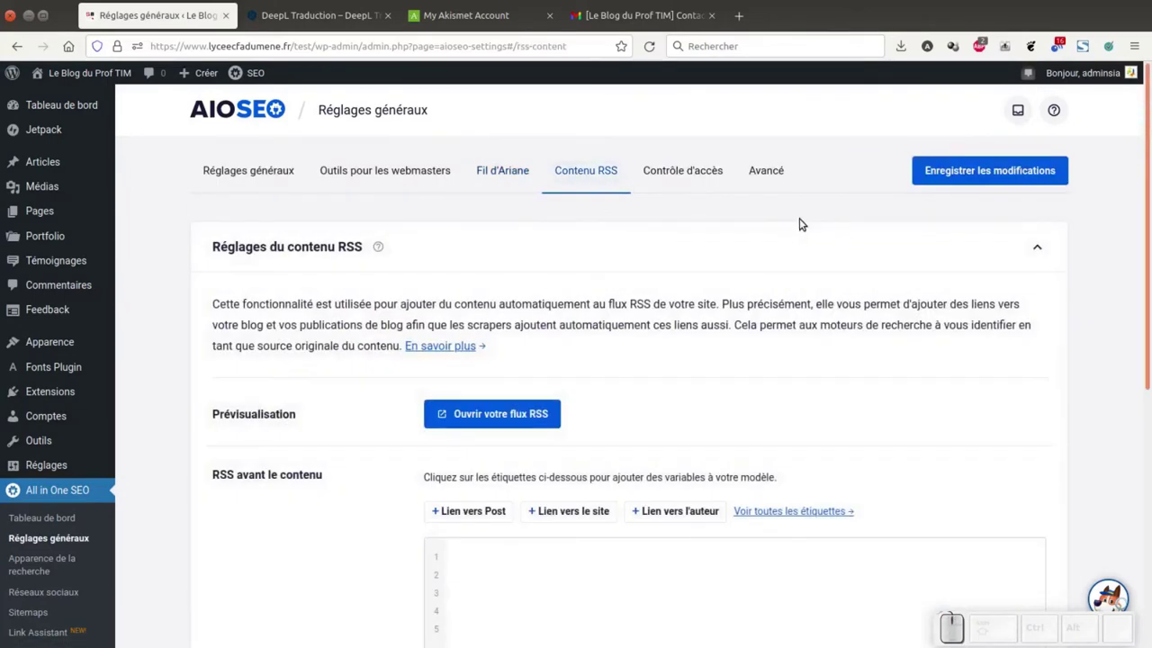
click(692, 174)
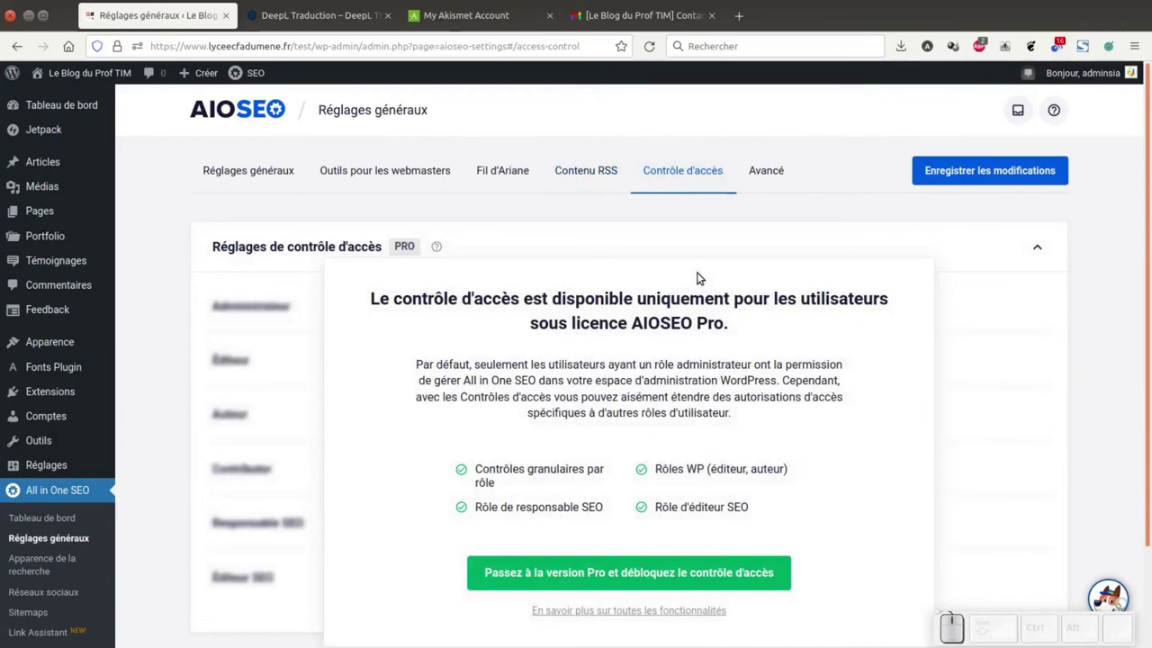
click(766, 176)
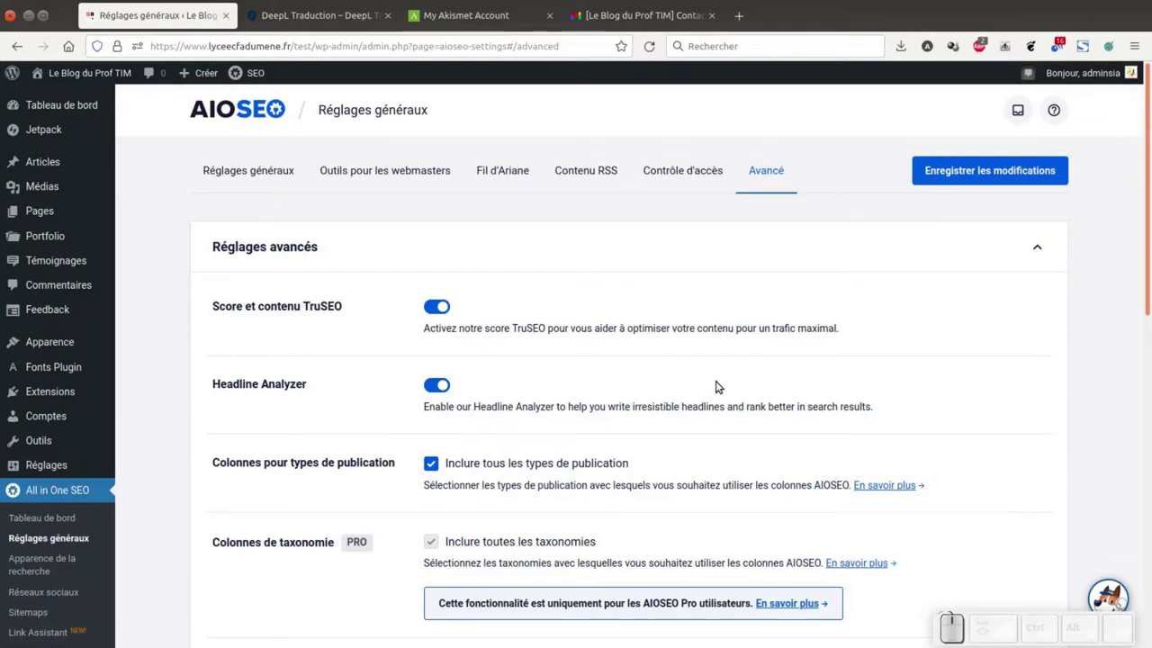
- Set Annonces to Masquer so the plugin's announcements are hidden
scroll(down, 3)
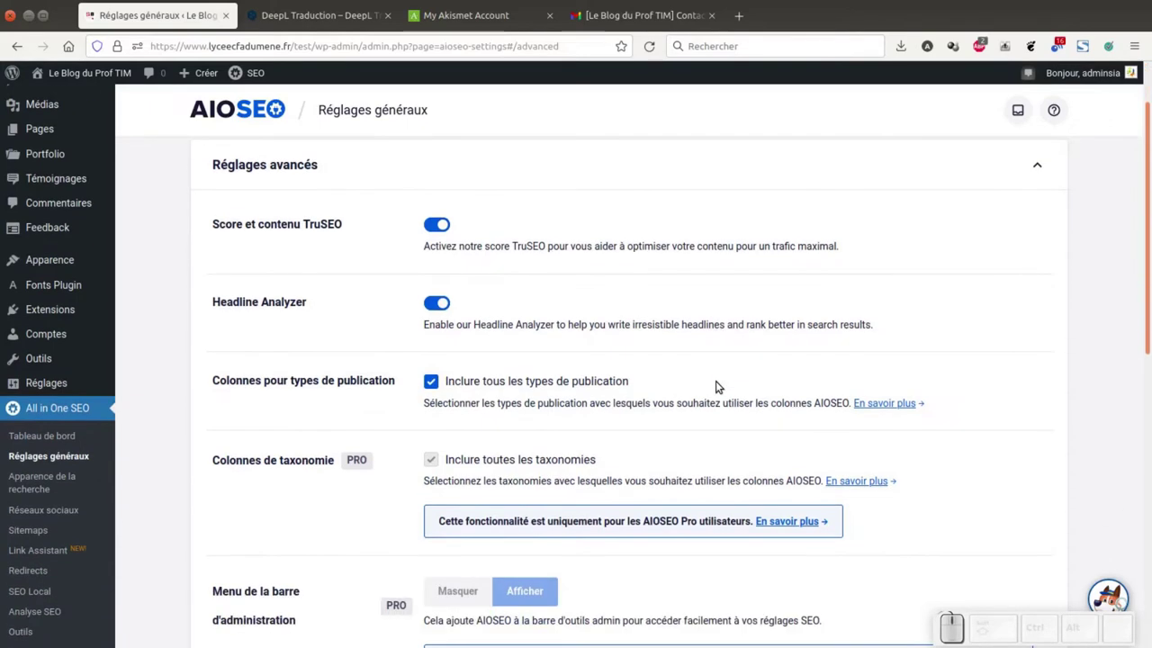
scroll(down, 3)
scroll(down, 3)
scroll(down, 3)
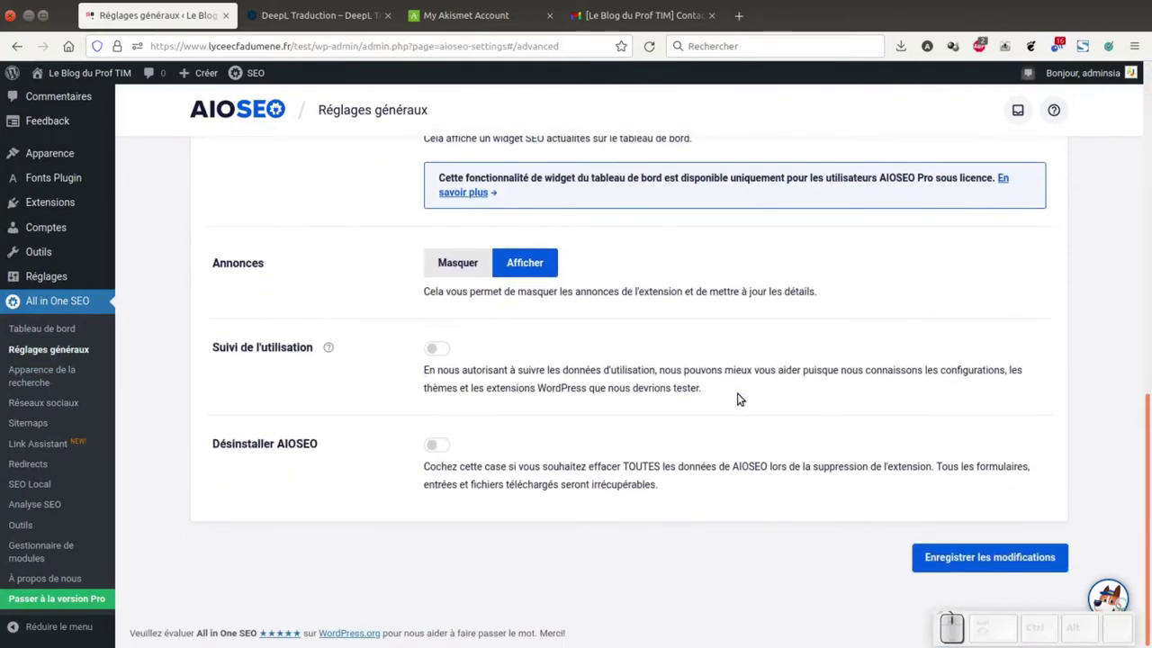
click(463, 264)
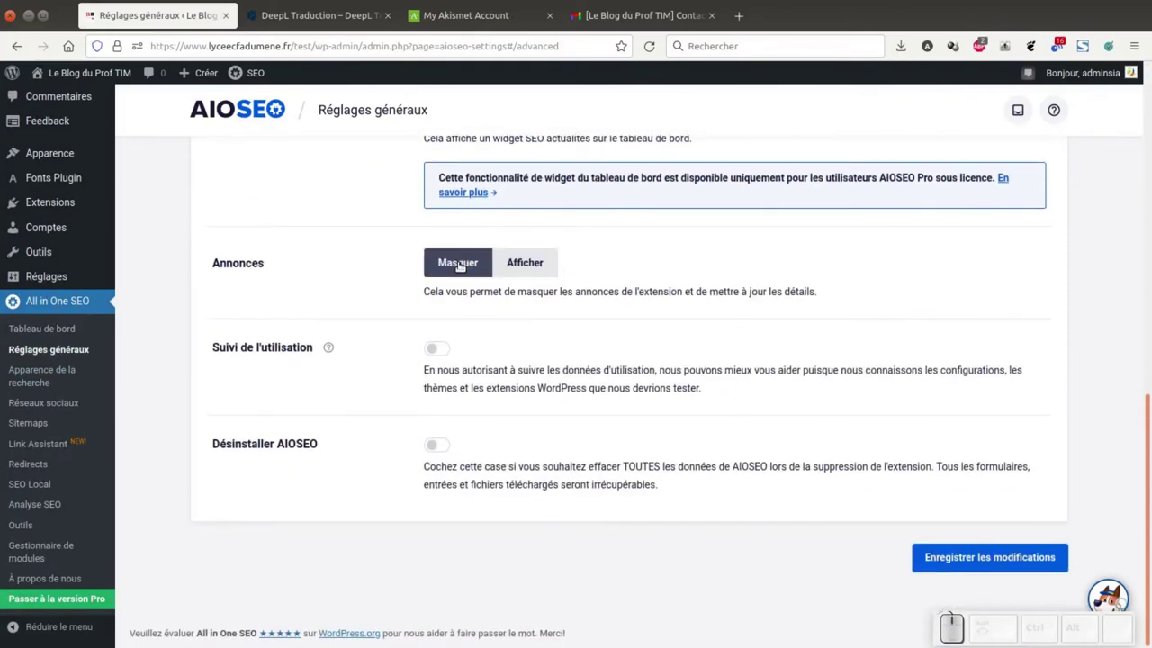
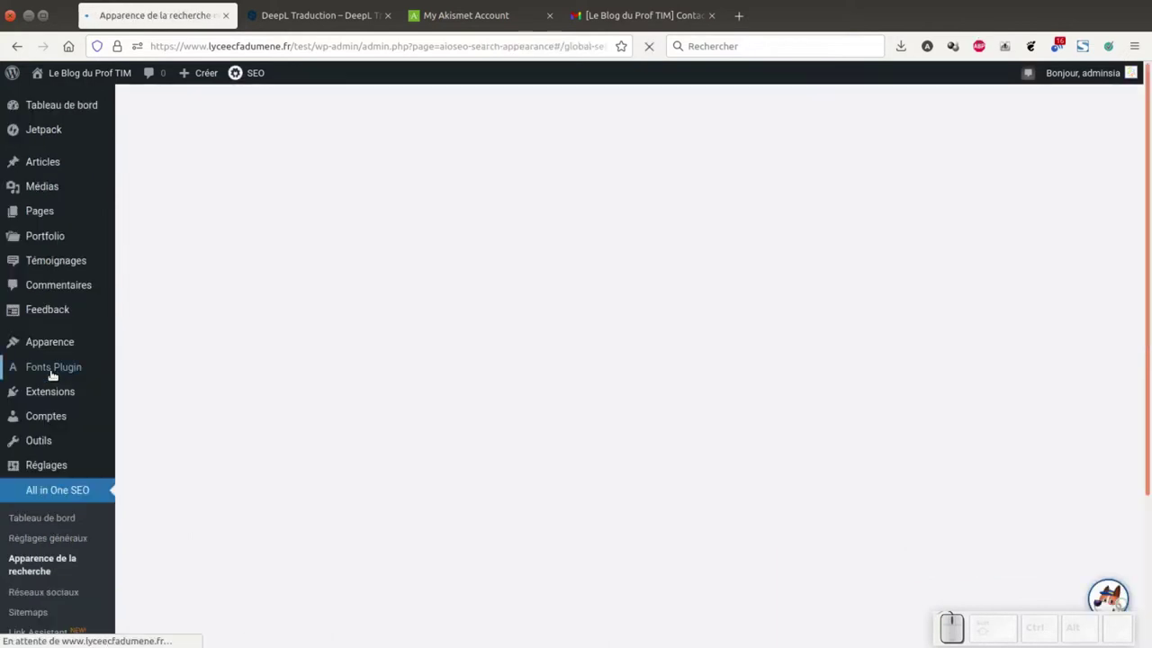
- Try the › title separator, then choose the long dash (–) instead of the hyphen
scroll(down, 3)
scroll(up, 3)
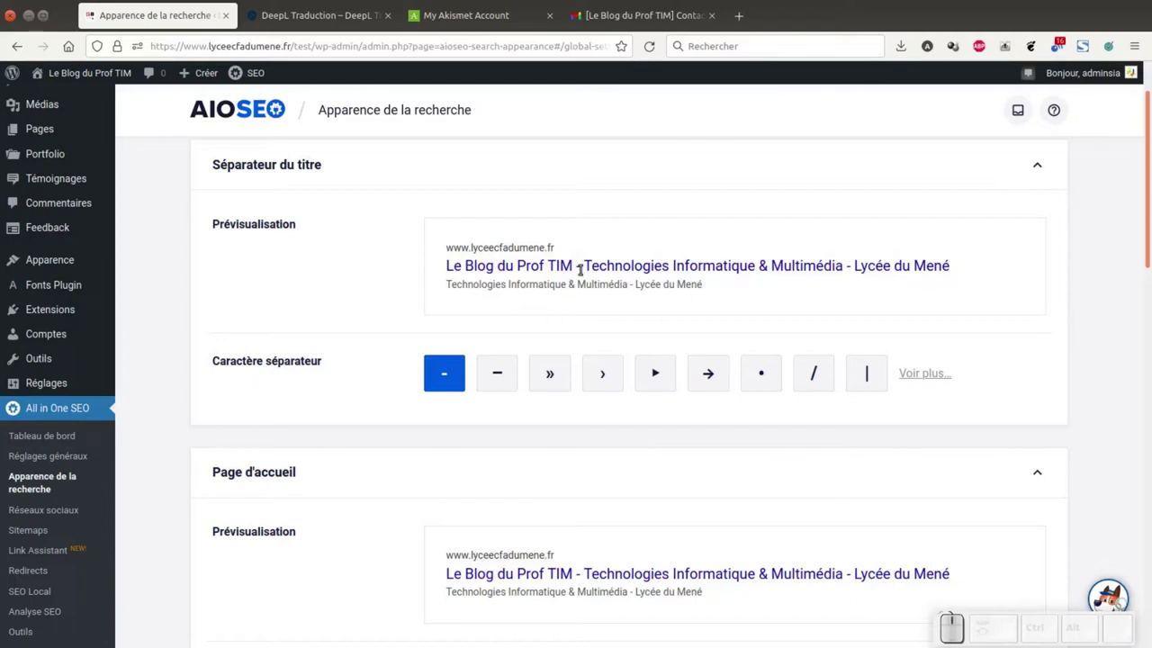
click(602, 378)
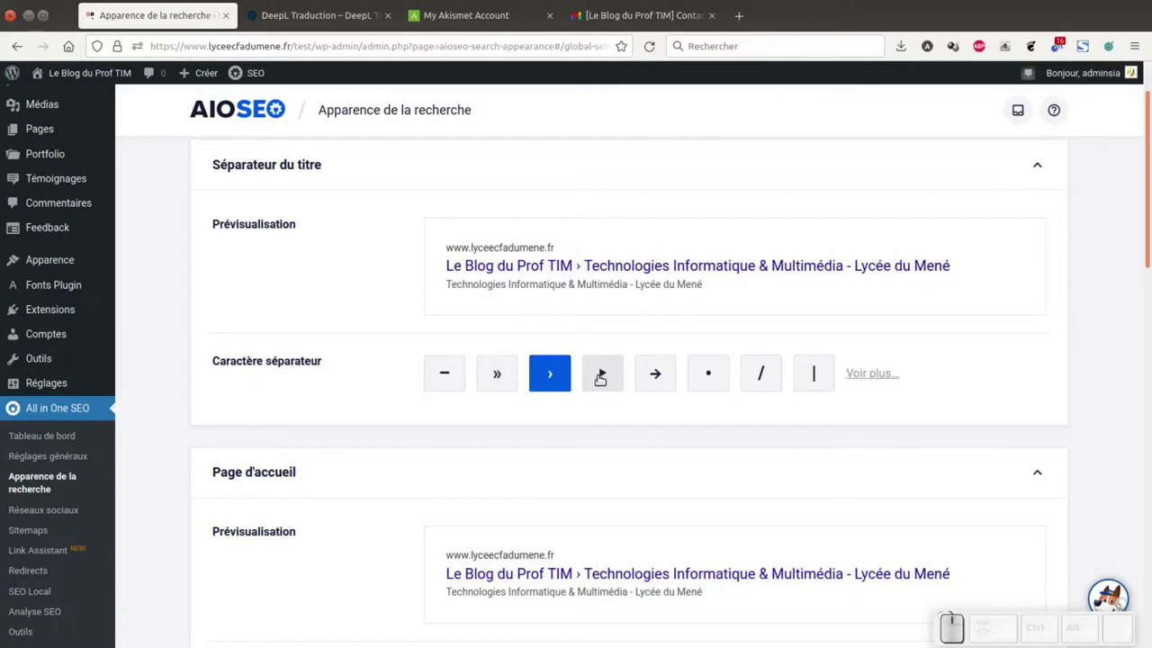
click(453, 371)
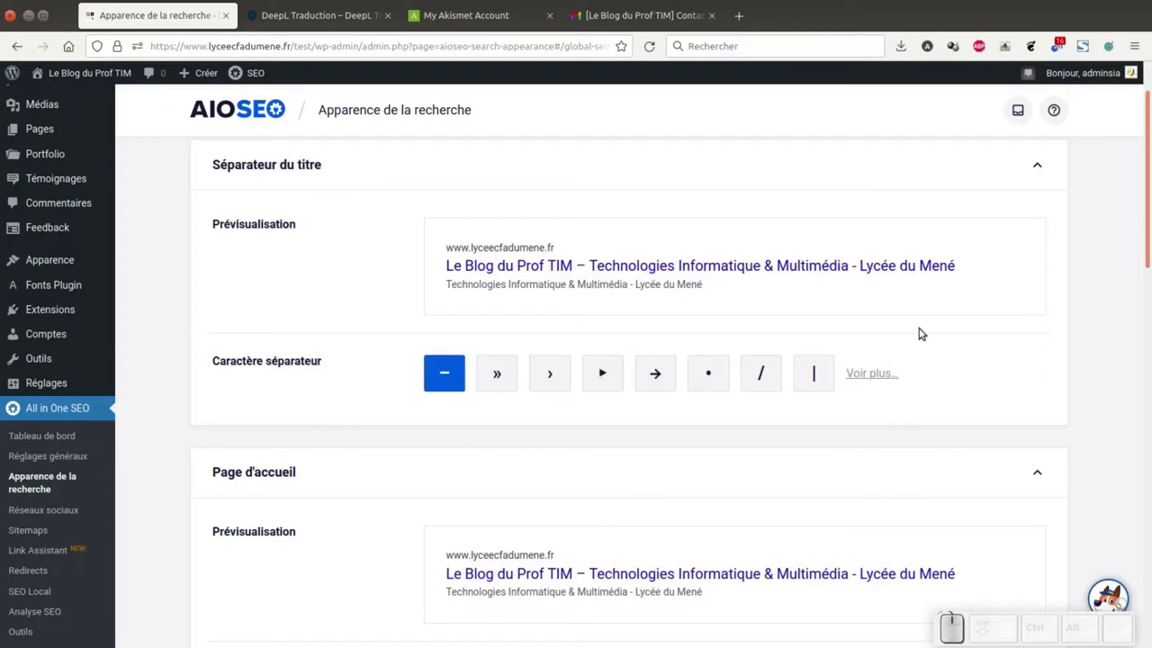
scroll(down, 3)
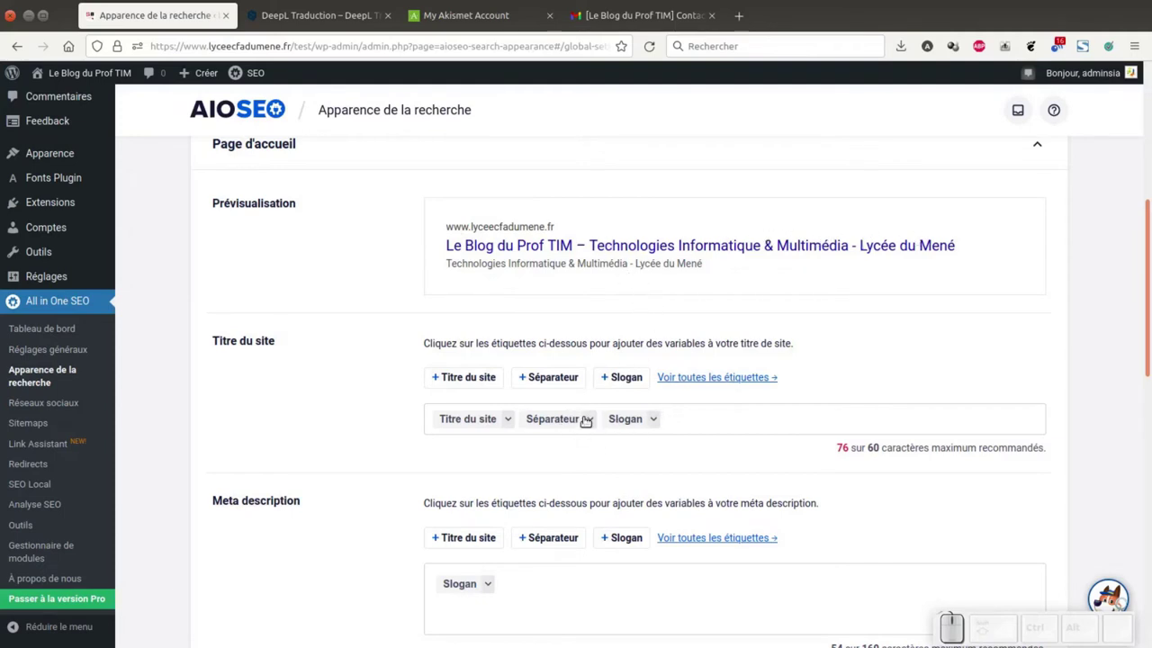
- Copy the slogan text 'Technologies Informatique & Multimédia' from the homepage preview
click(596, 422)
click(695, 414)
drag(853, 448, 871, 443)
click(887, 445)
drag(890, 446, 885, 458)
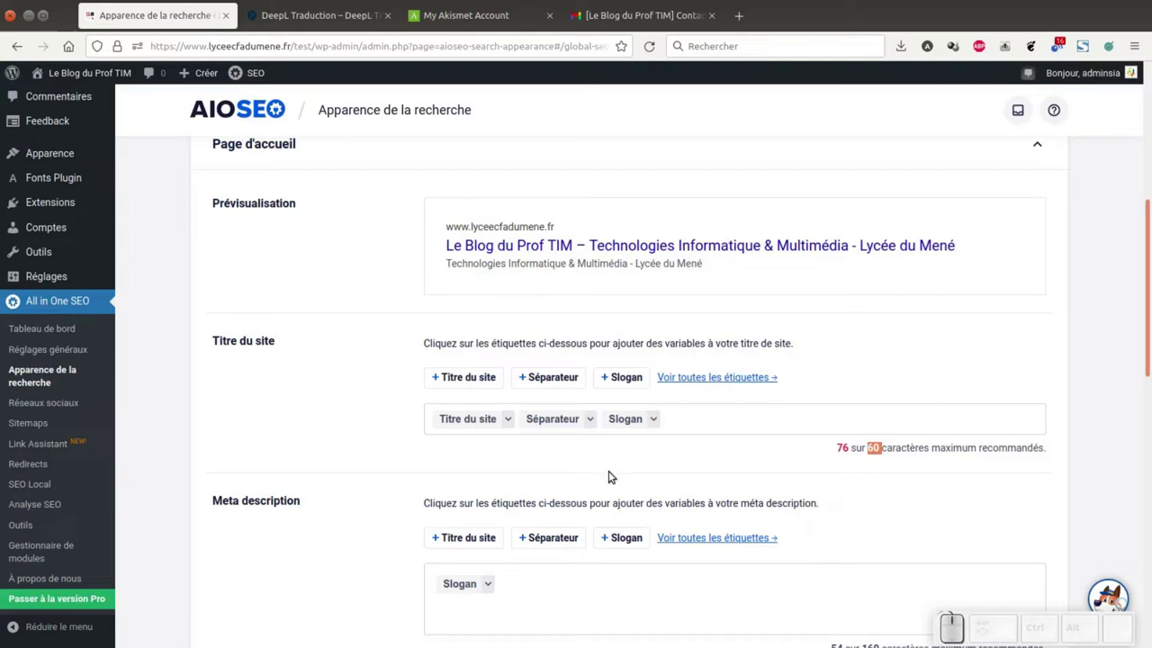
click(657, 421)
click(680, 414)
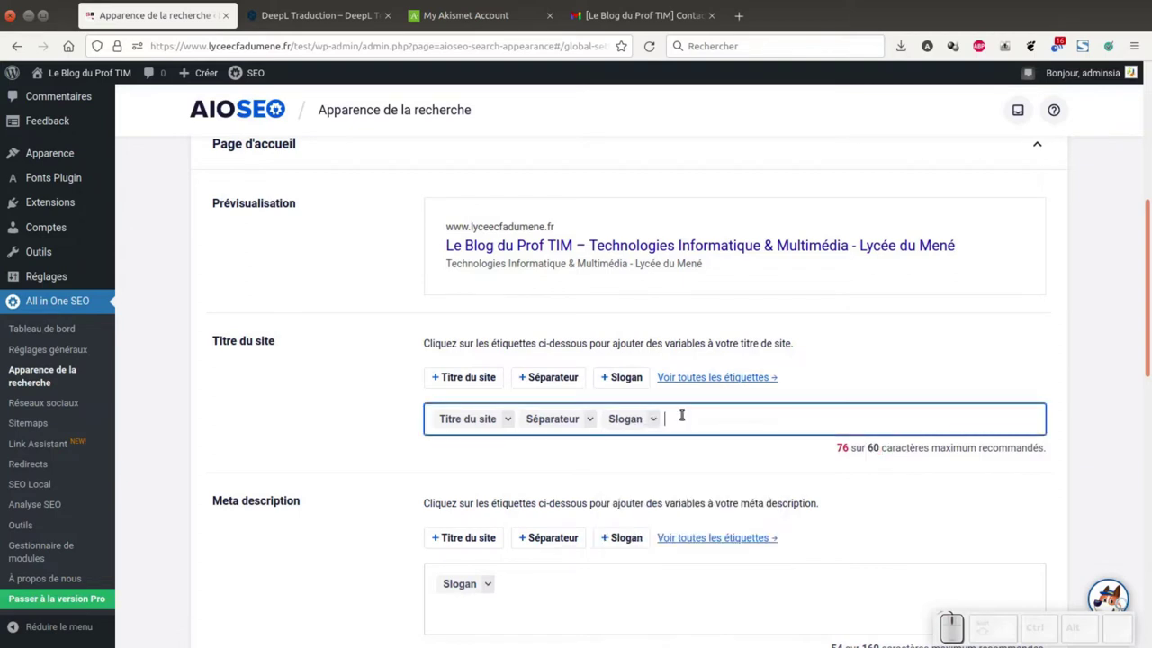
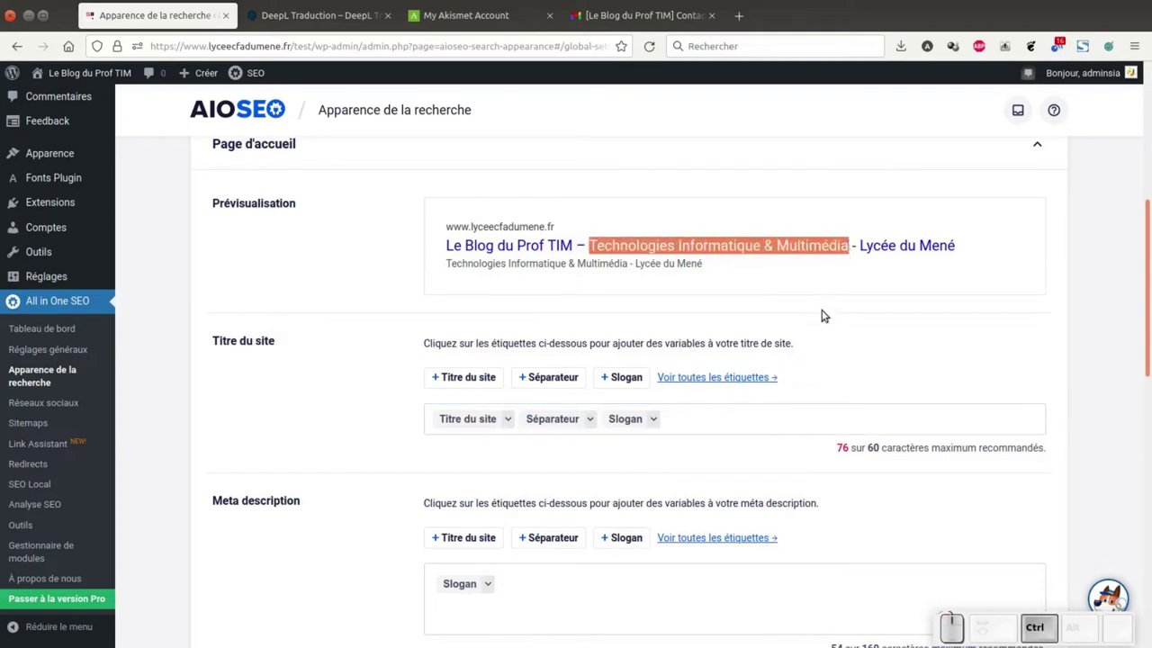
key(ctrl+c)
- Replace the Slogan tag in the site title with the pasted slogan text, within 60 characters
click(687, 413)
key(BackSpace)
key(ctrl+v)
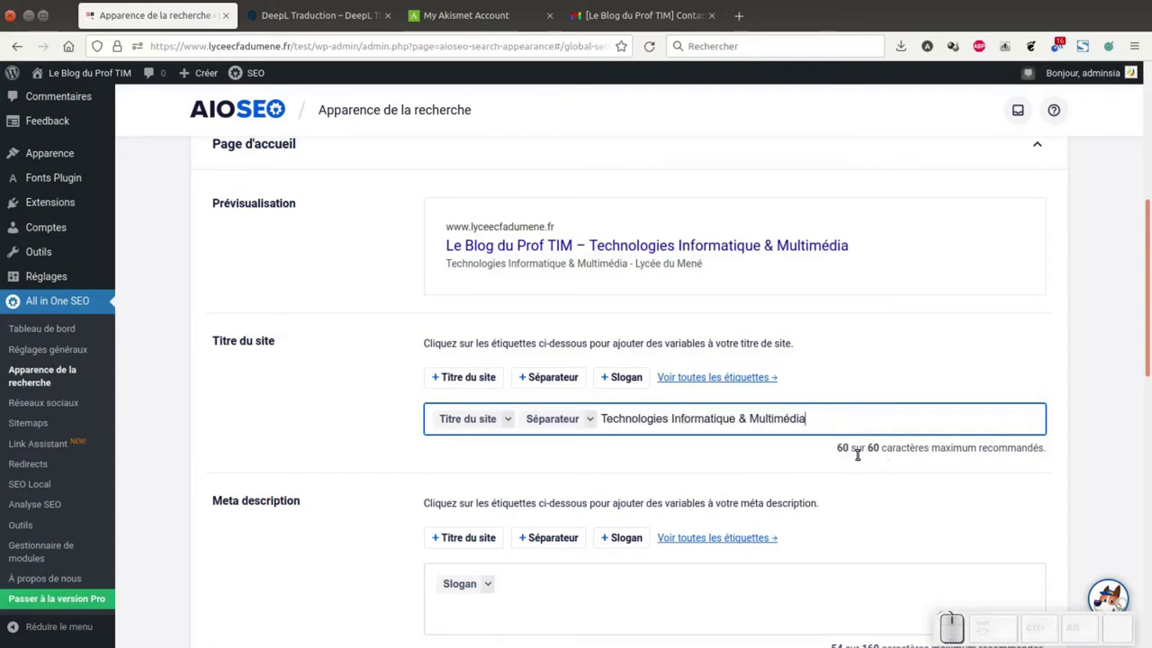
scroll(down, 3)
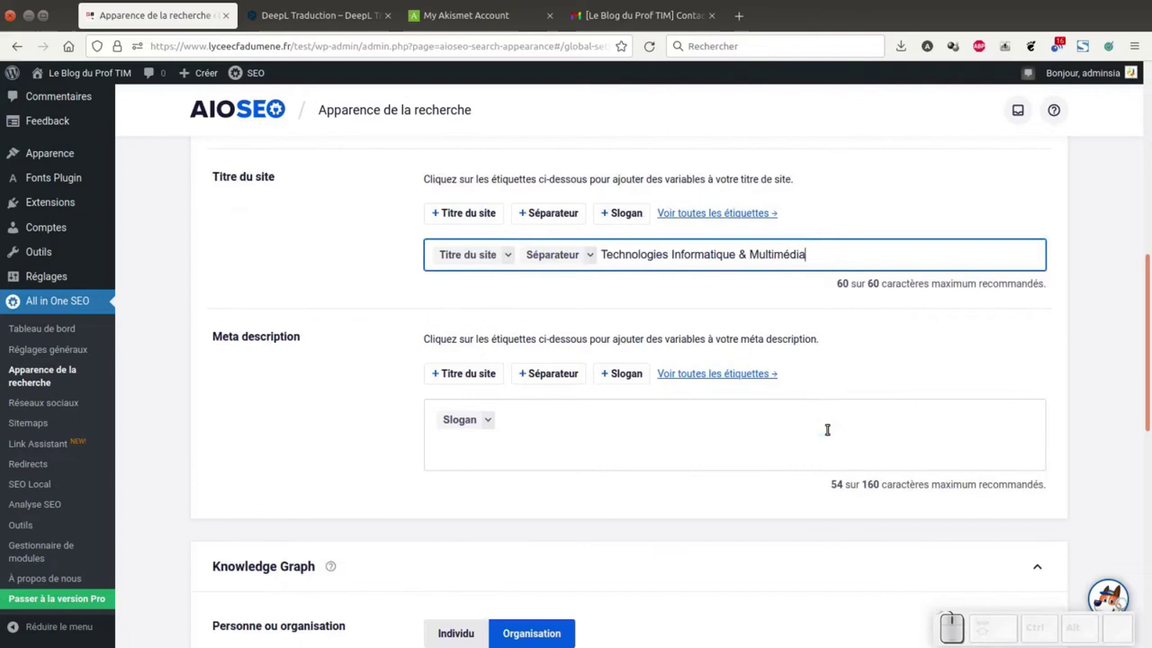
scroll(up, 3)
scroll(down, 3)
- Add a separator after Slogan and write 'Ce site propose des tutoriels PDF et vidéos sur de nombreux logiciels'
click(523, 499)
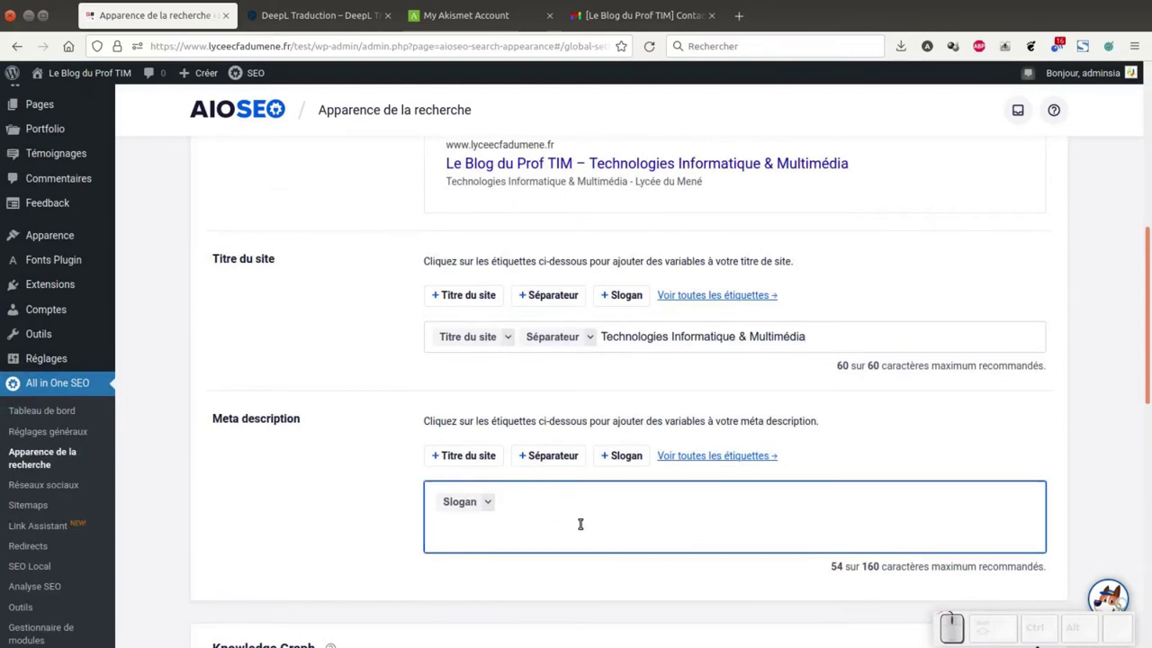
click(530, 458)
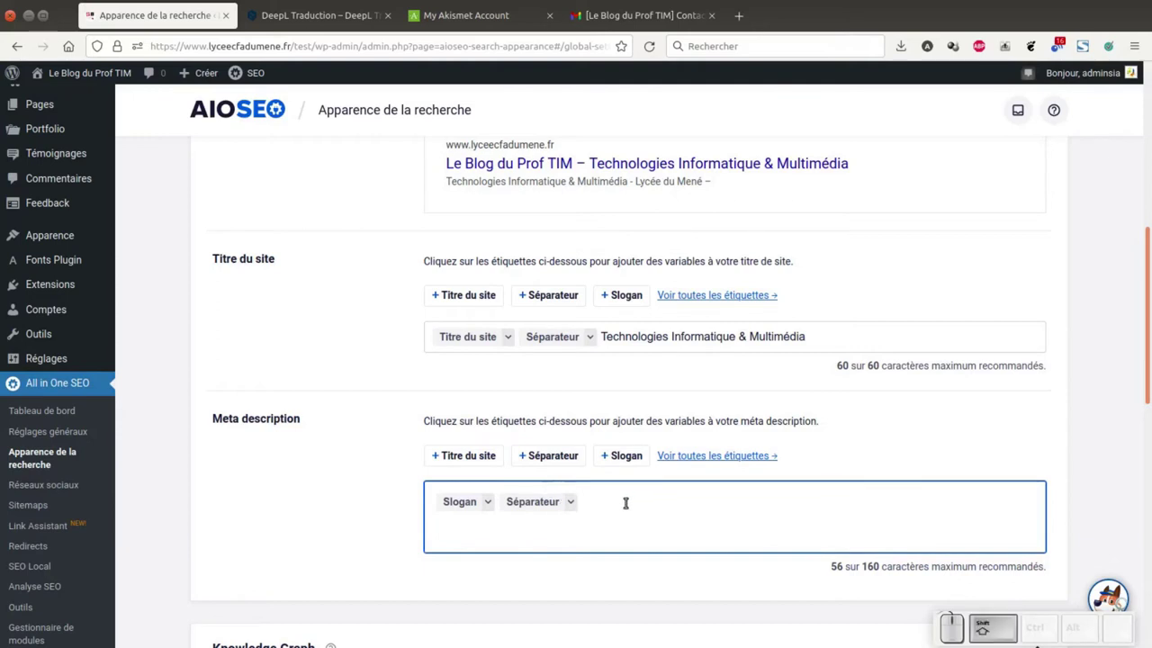
key(shift+space)
key(shift+space)
key(shift+space)
key(shift+space)
key(BackSpace)
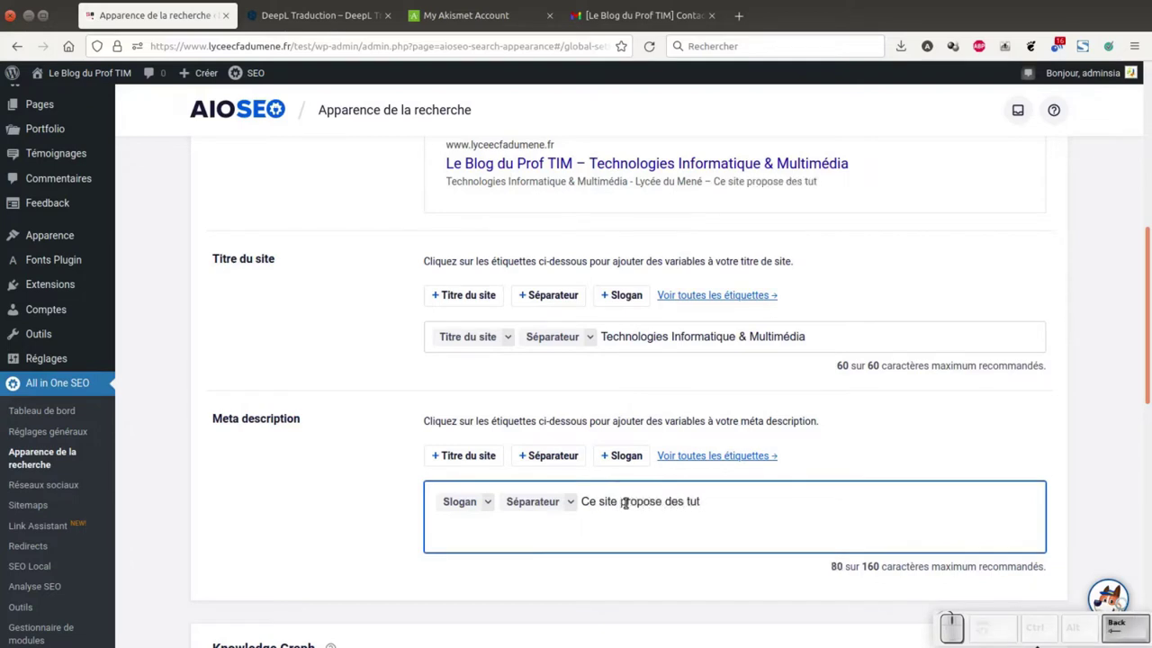
key(space)
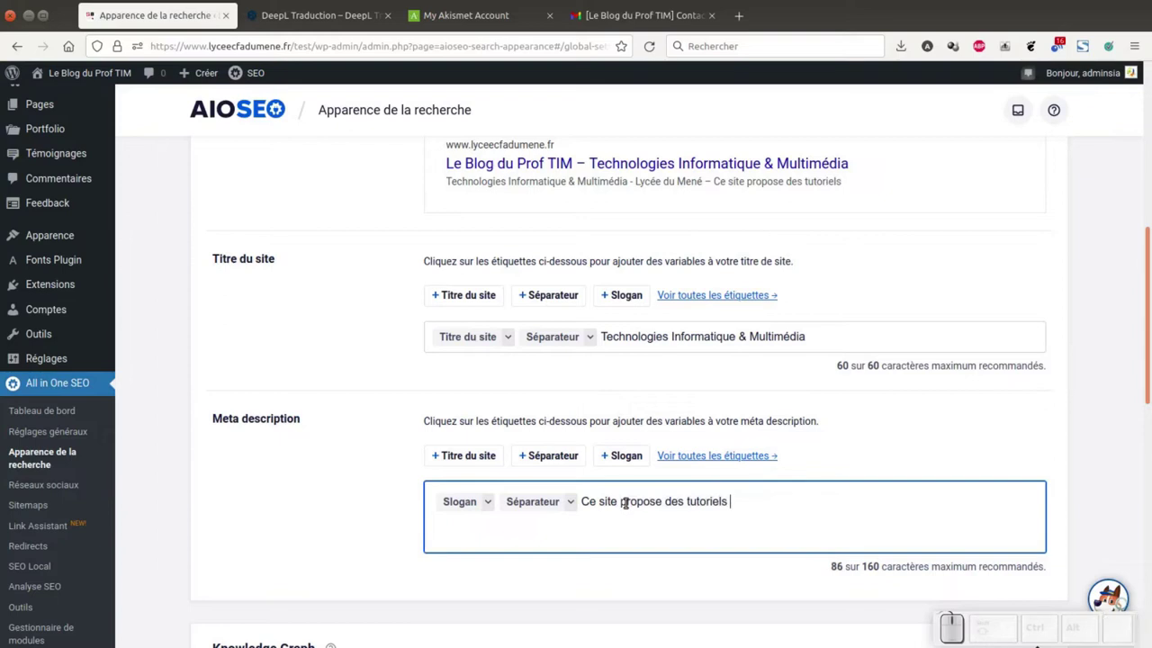
key(shift+space)
key(shift+space)
key(BackSpace)
key(d)
key(space)
key(space)
key(space)
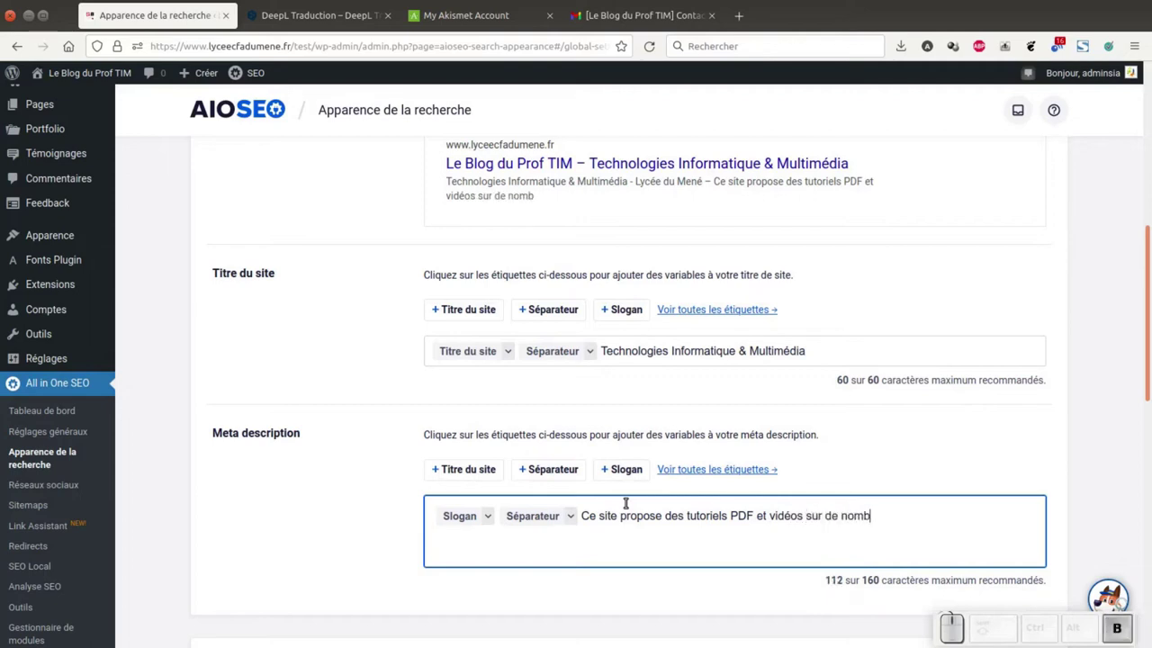
key(space)
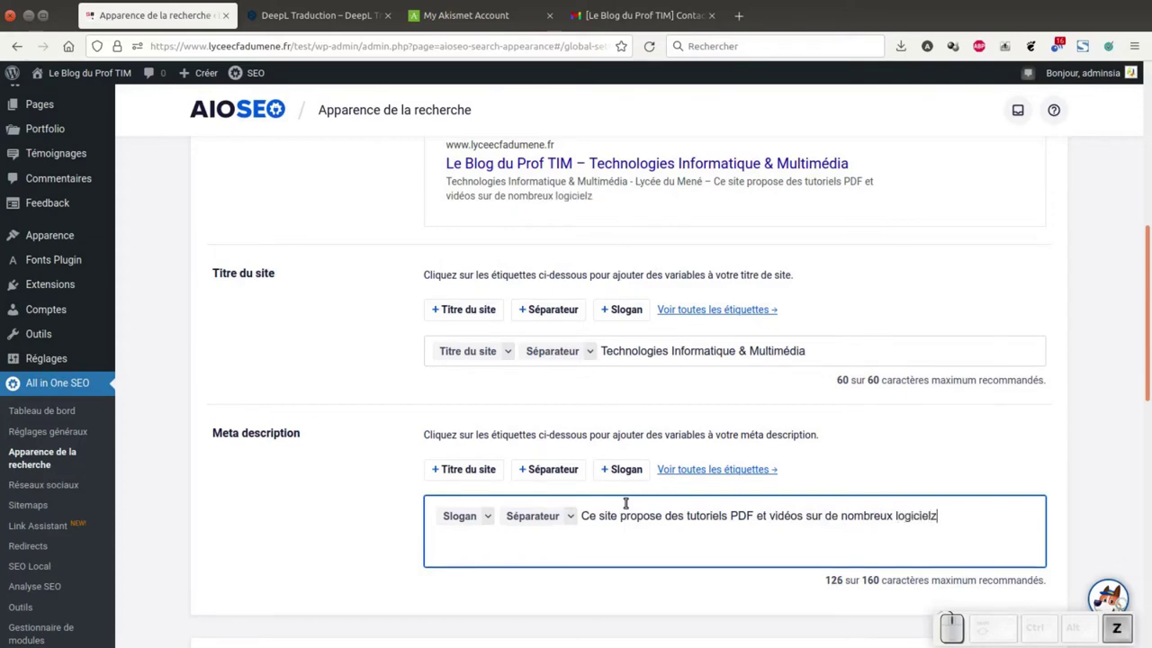
- Finish the description with ': gimp, libreoffice, sketchup, ...' after fixing logiciels
key(s)
key(space)
key(()
key(space)
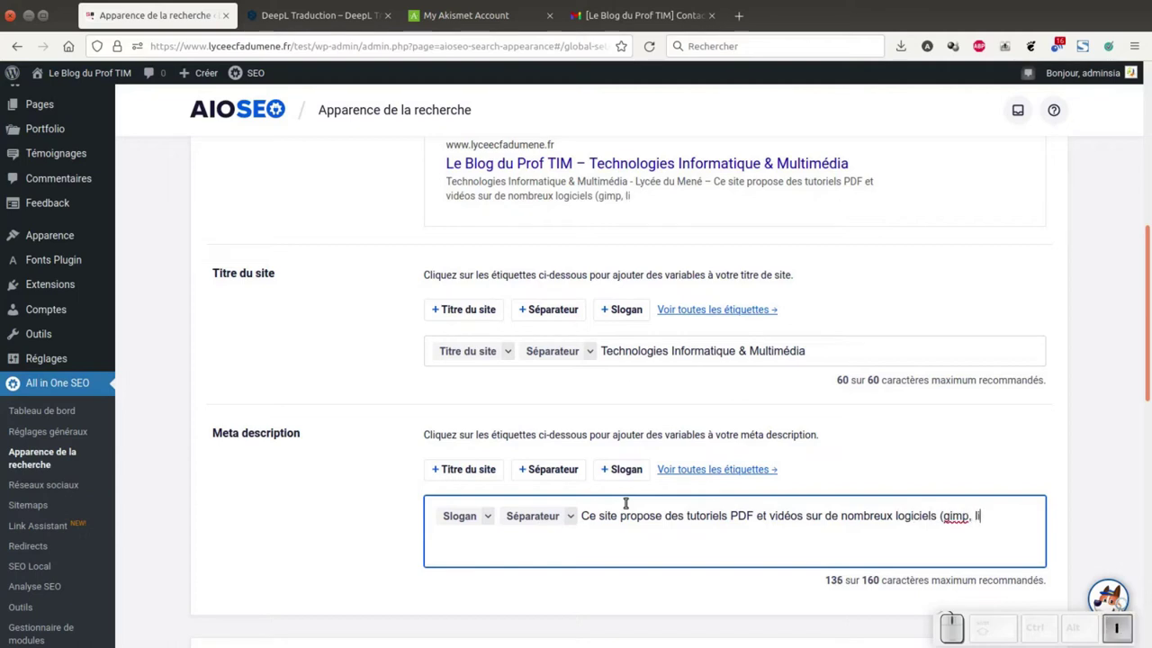
key(space)
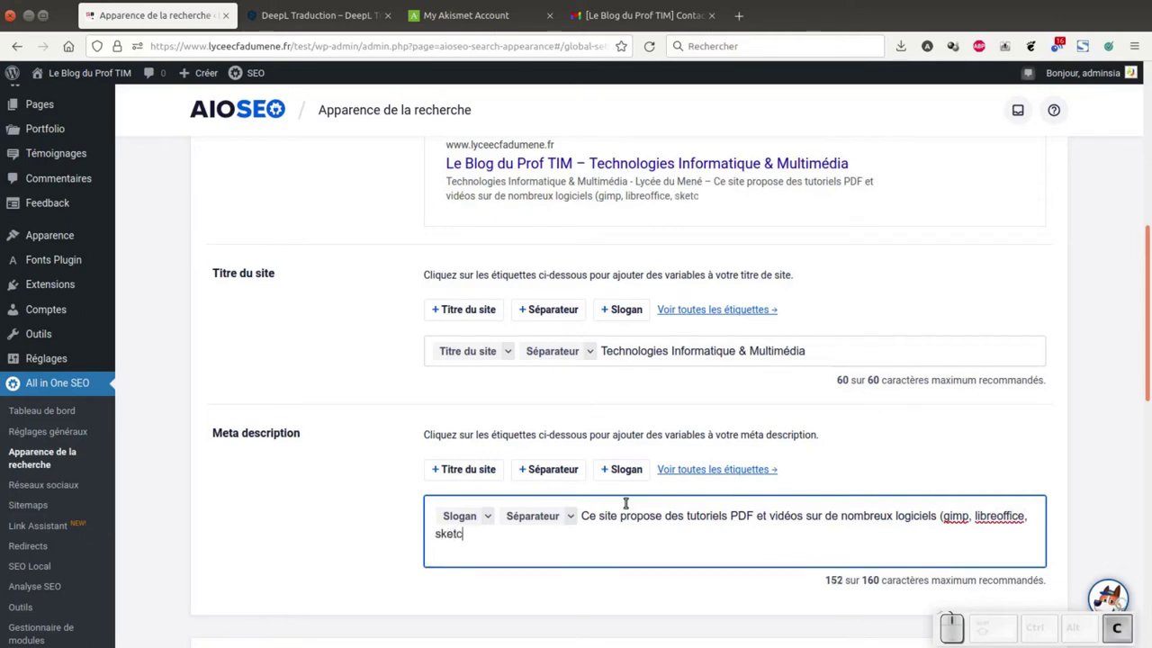
key(,)
key(space)
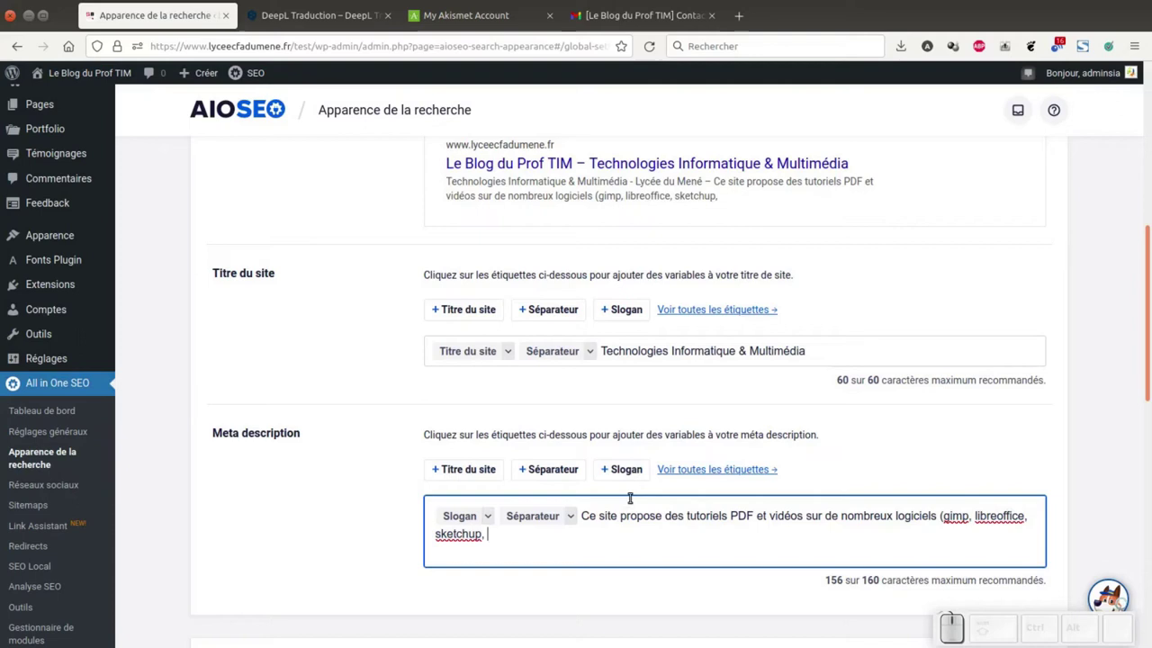
key(shift+;)
key(shift+;)
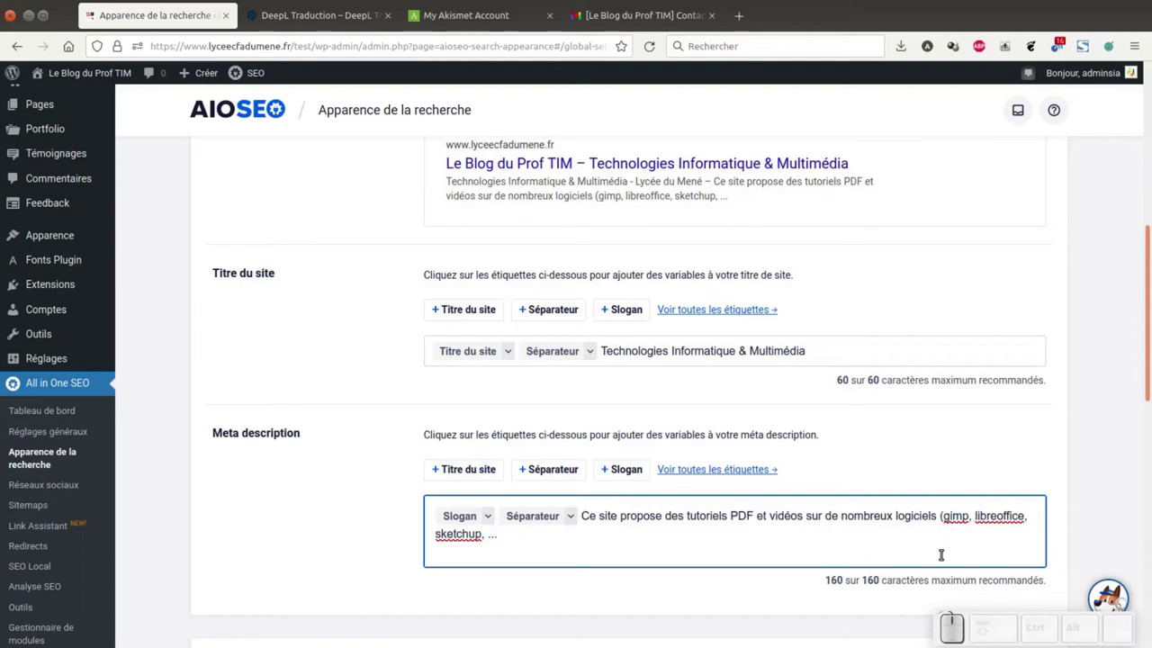
key(BackSpace)
key(space)
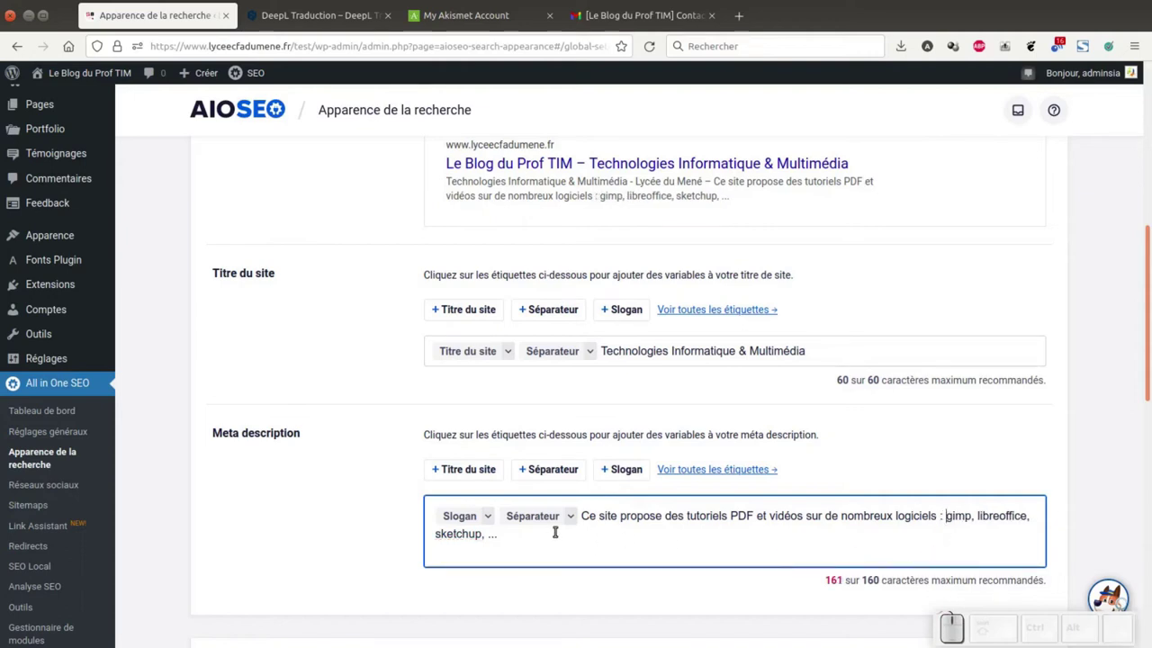
- Scroll to the Knowledge Graph section and copy the blog name 'Le Blog du Prof TIM'
scroll(down, 3)
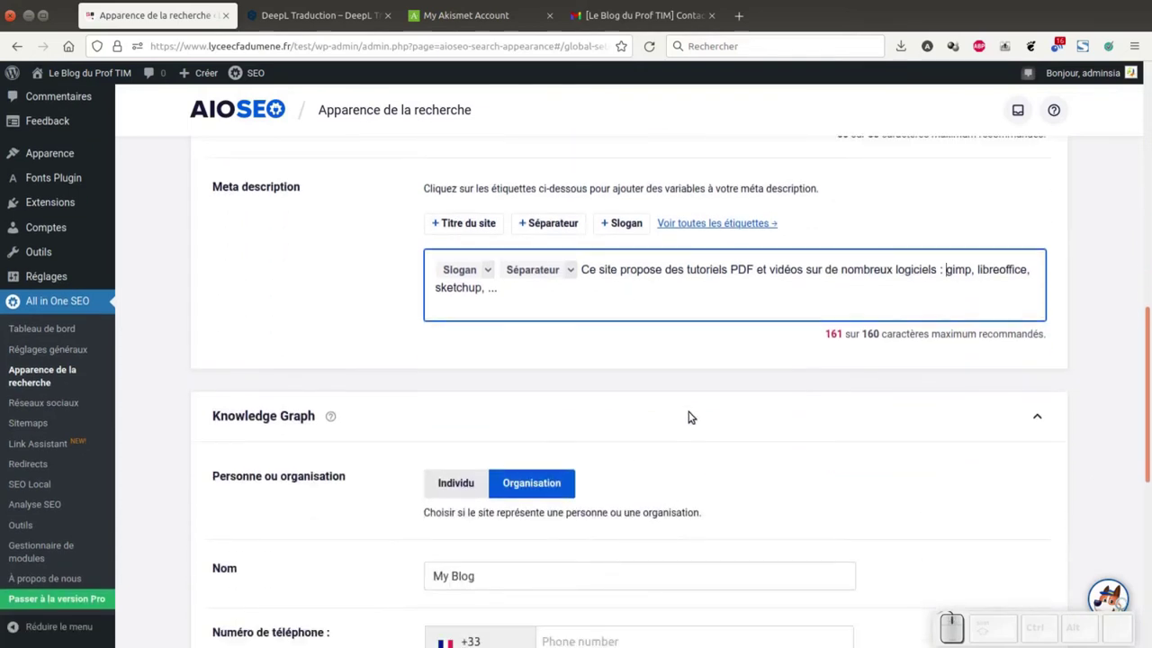
scroll(down, 3)
scroll(down, 3)
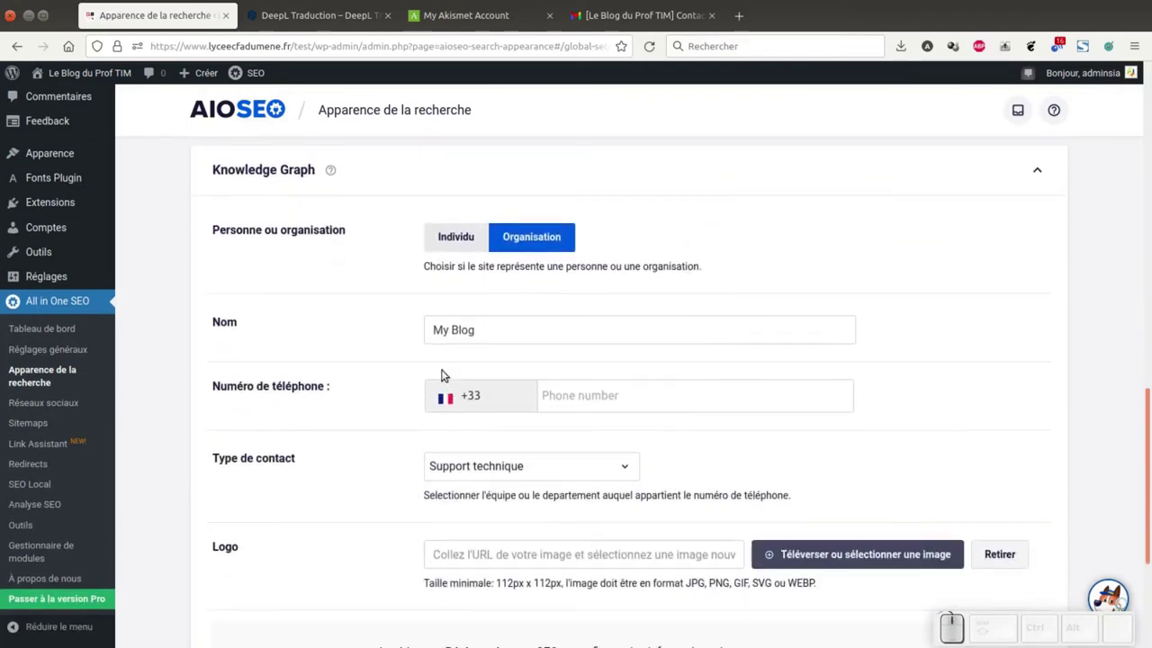
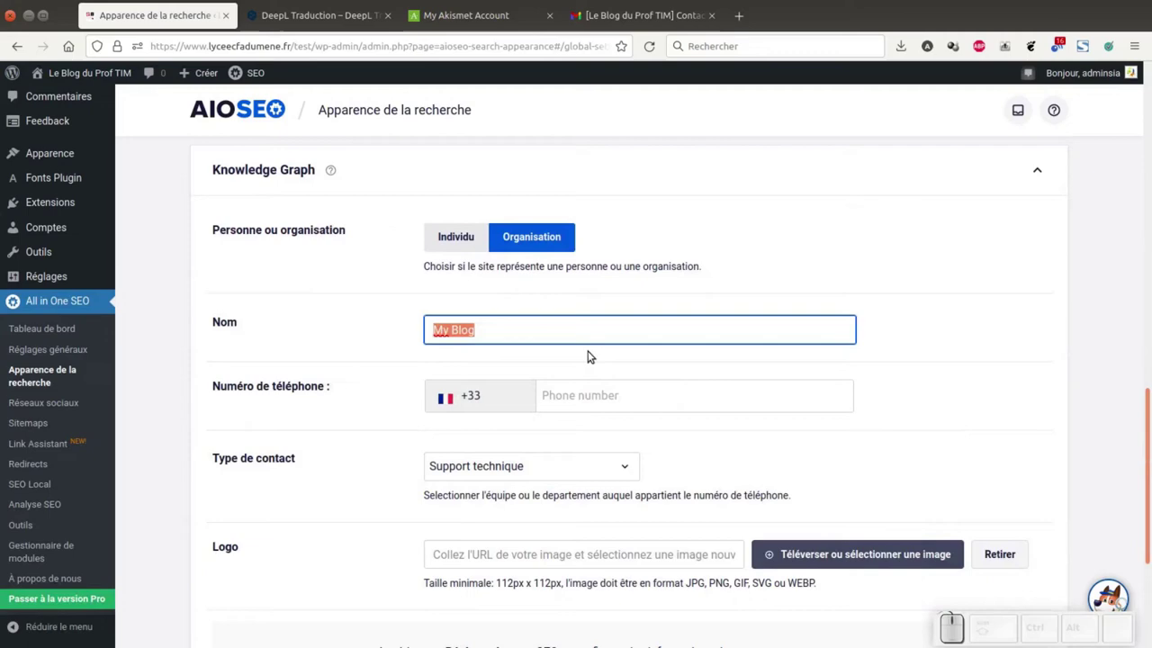
scroll(up, 3)
drag(452, 324, 577, 324)
key(ctrl+c)
- Replace 'My Blog' with 'Le Blog du Prof TIM' and keep Support technique as contact type
scroll(down, 3)
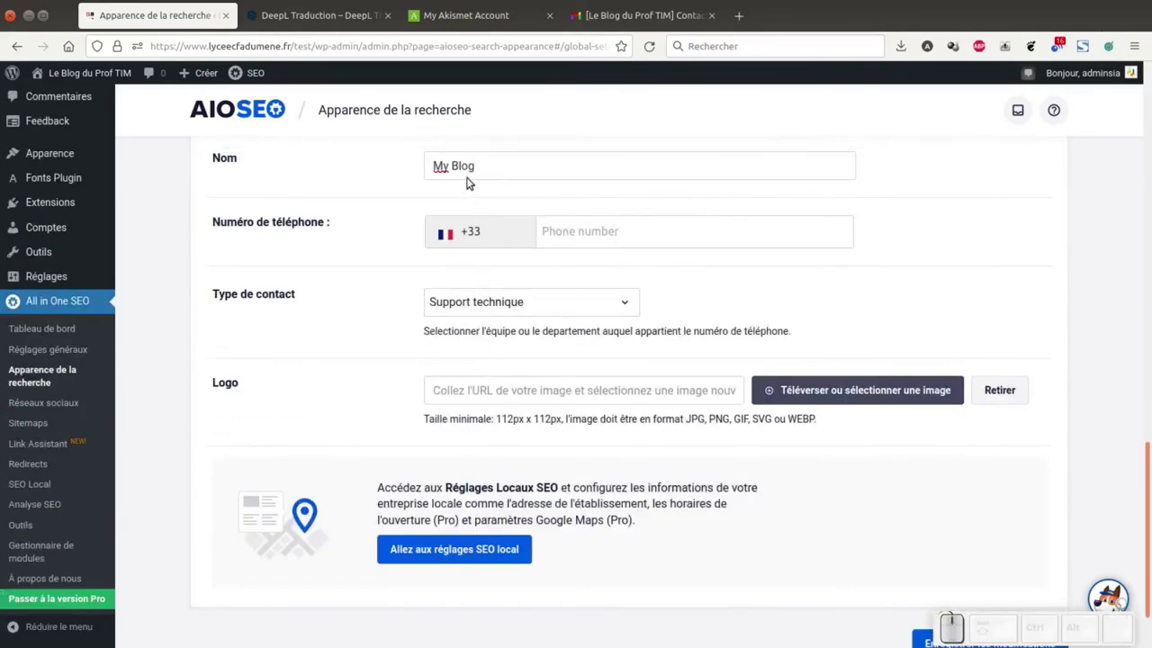
drag(469, 161, 454, 162)
key(ctrl+v)
click(483, 297)
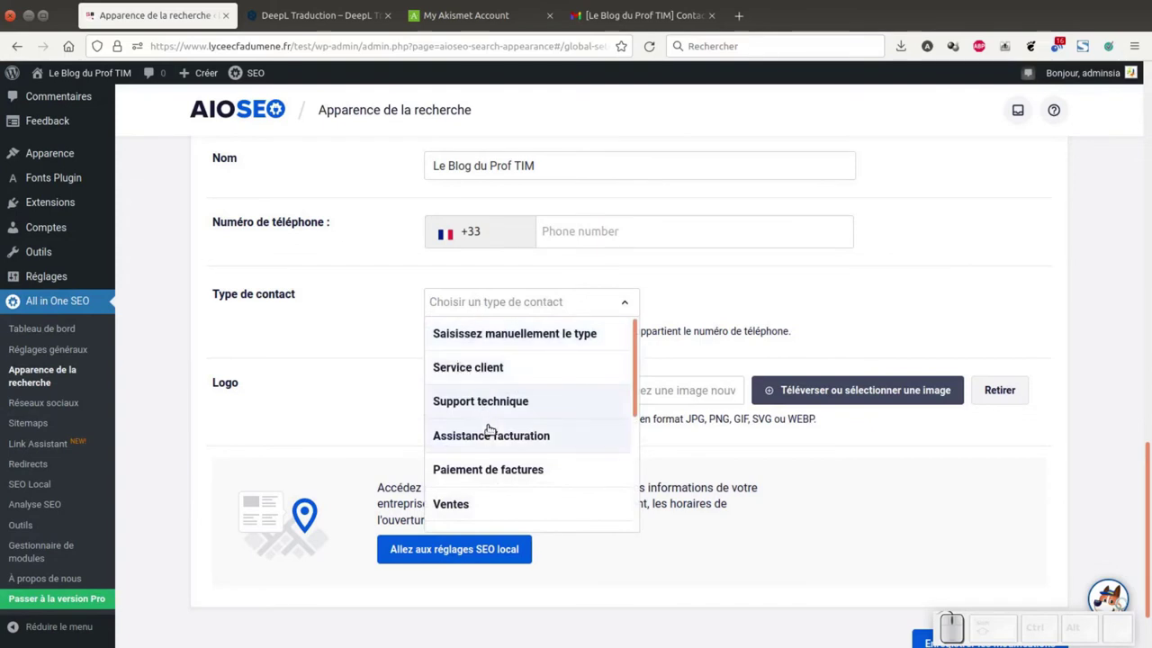
click(466, 410)
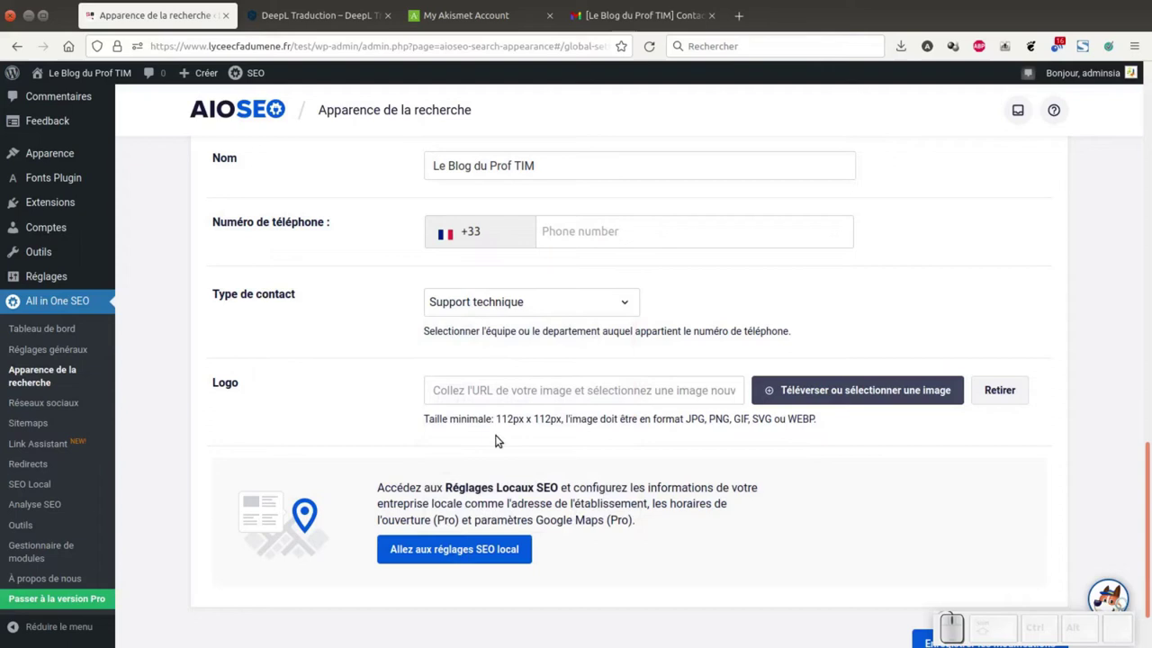
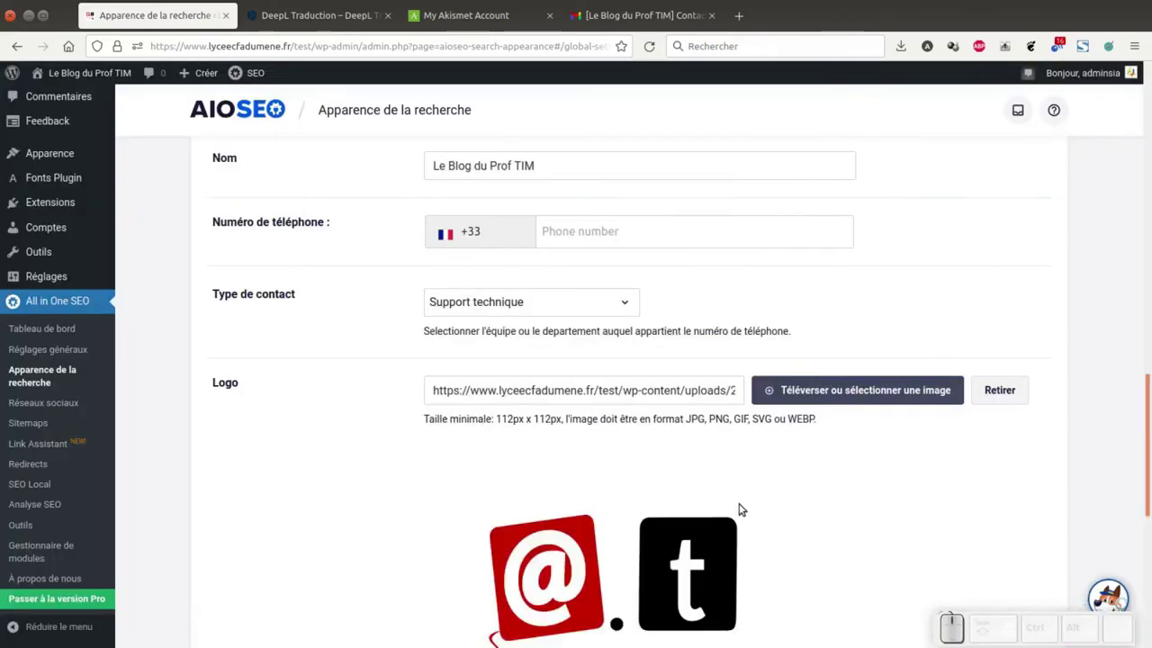
- Scroll through the rest of the Global Settings Knowledge Graph section to the bottom
scroll(down, 3)
scroll(down, 3)
scroll(down, 3)
scroll(up, 3)
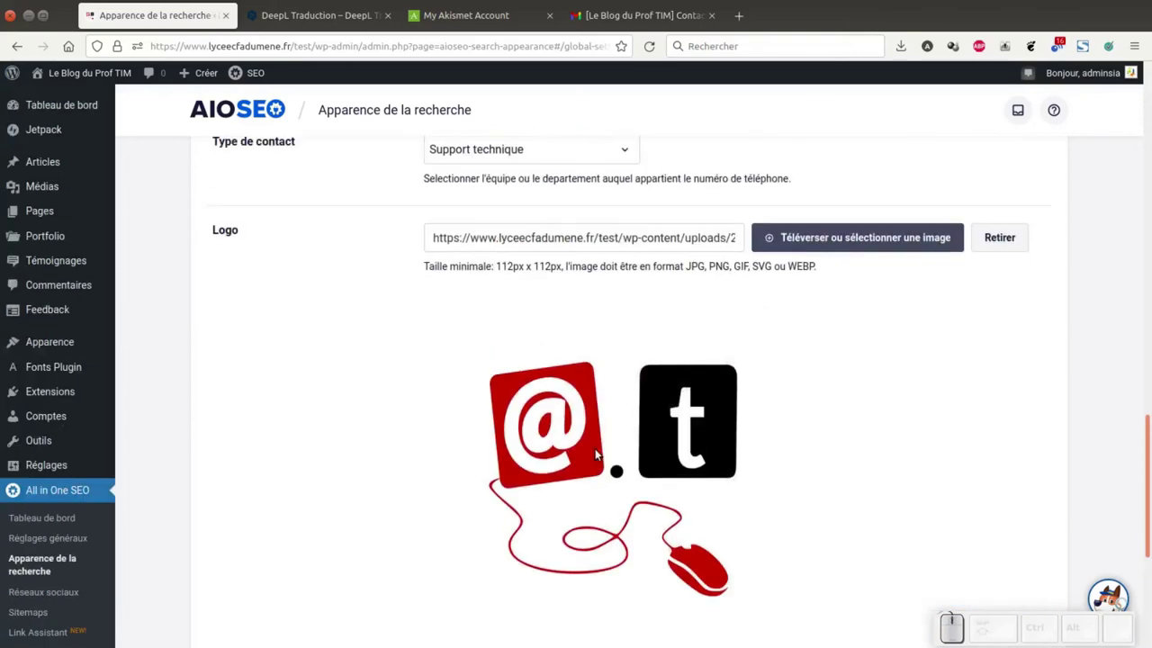
scroll(down, 3)
scroll(down, 3)
- Switch to the 'Types de contenu' search-appearance tab showing the Articles settings
click(1071, 561)
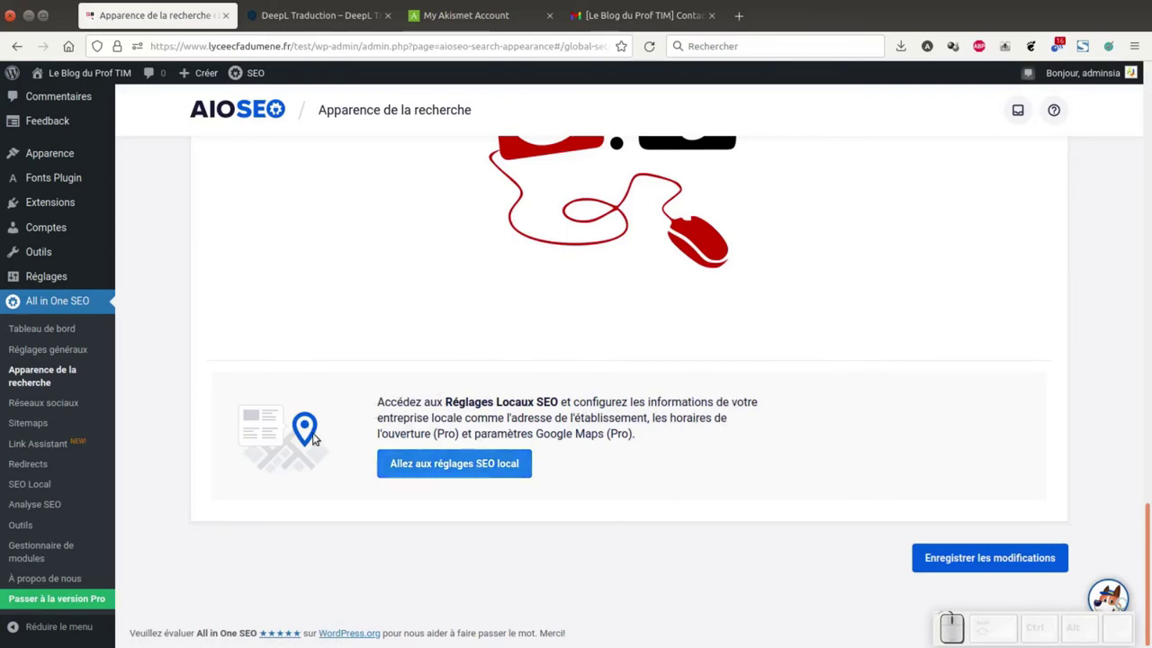
scroll(down, 3)
scroll(up, 3)
- Strip the Articles title template of its Séparateur and Titre du site tags, leaving only the article title
click(355, 180)
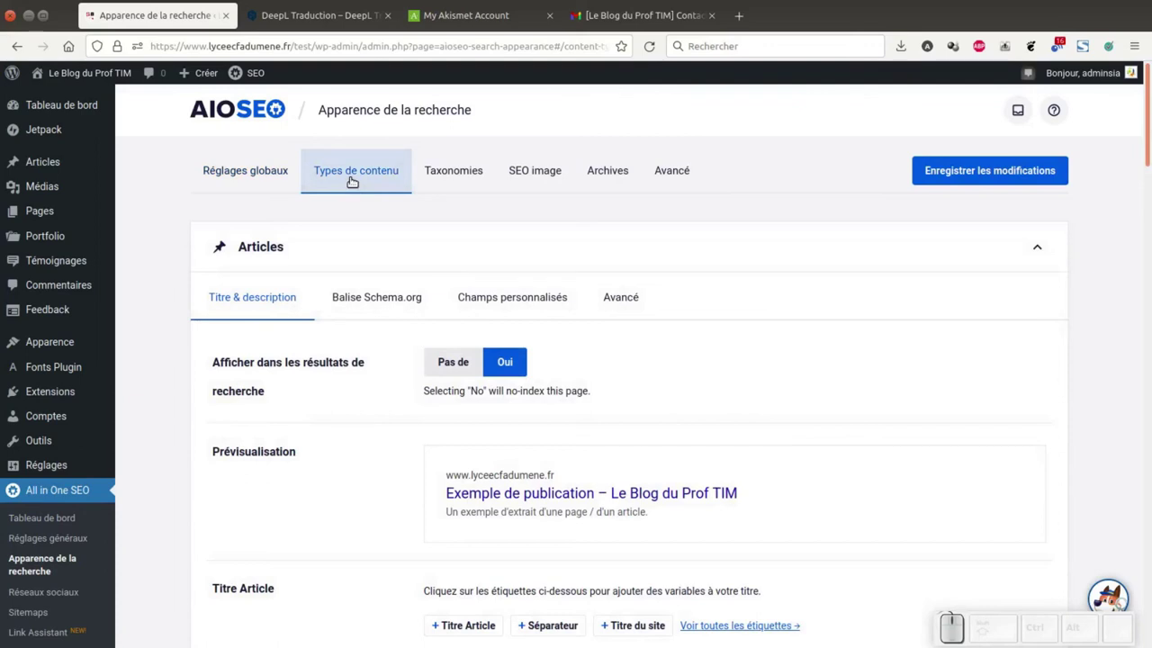
scroll(down, 3)
scroll(down, 3)
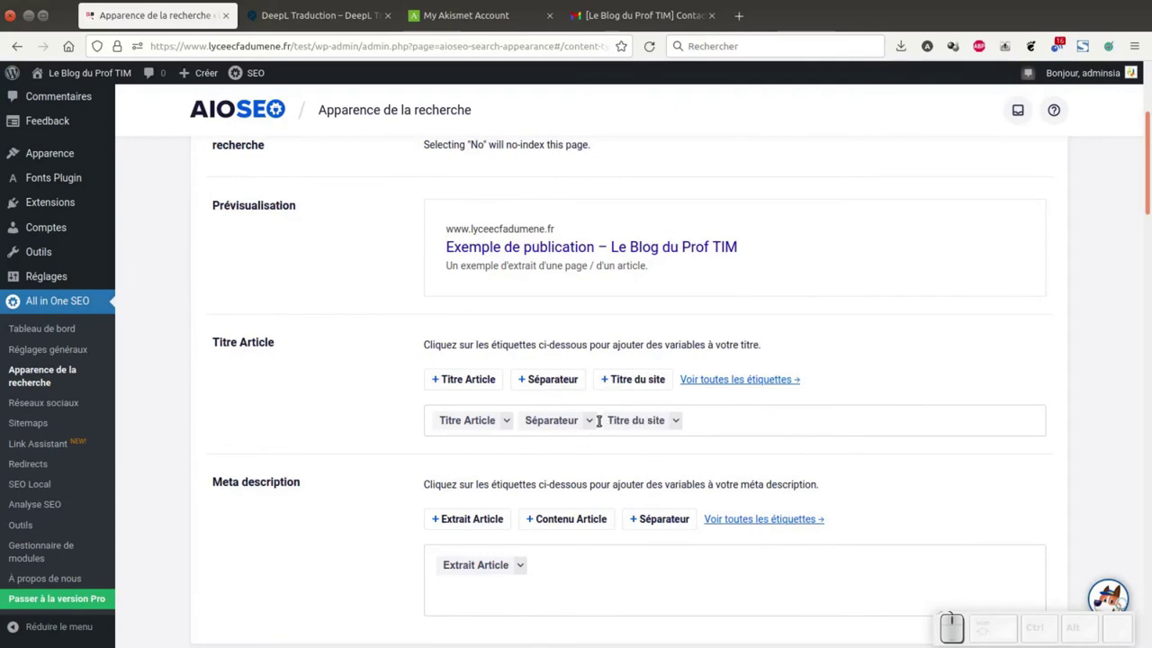
click(592, 422)
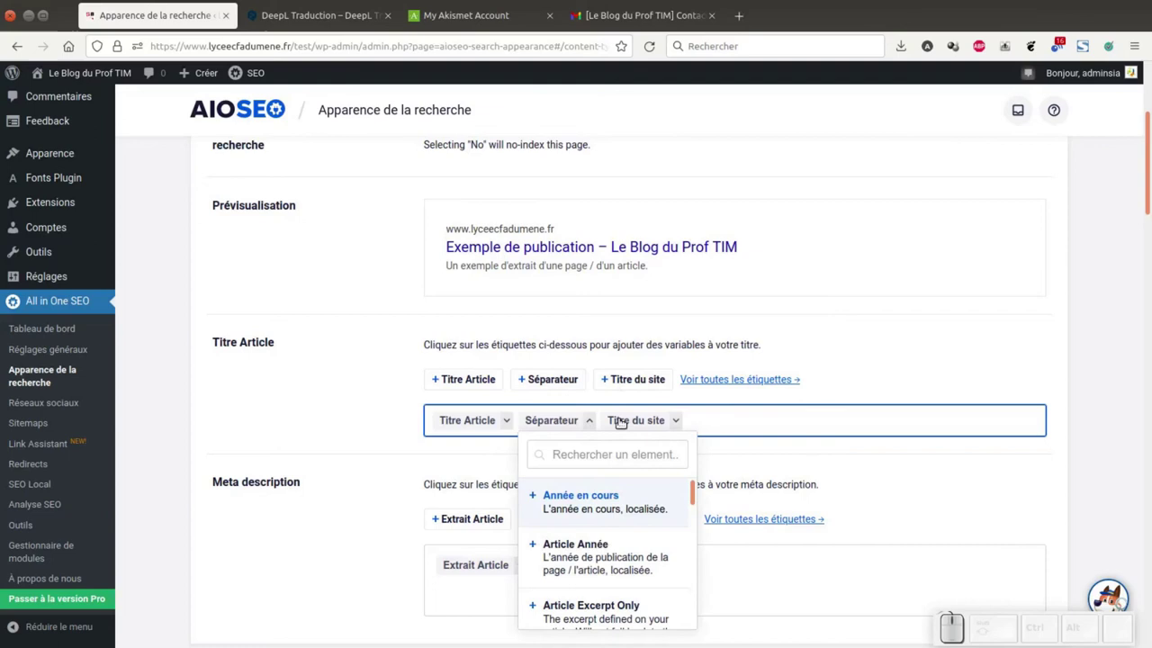
click(700, 414)
key(BackSpace)
- Empty the Articles meta description template by removing the Extrait Article tag
scroll(down, 3)
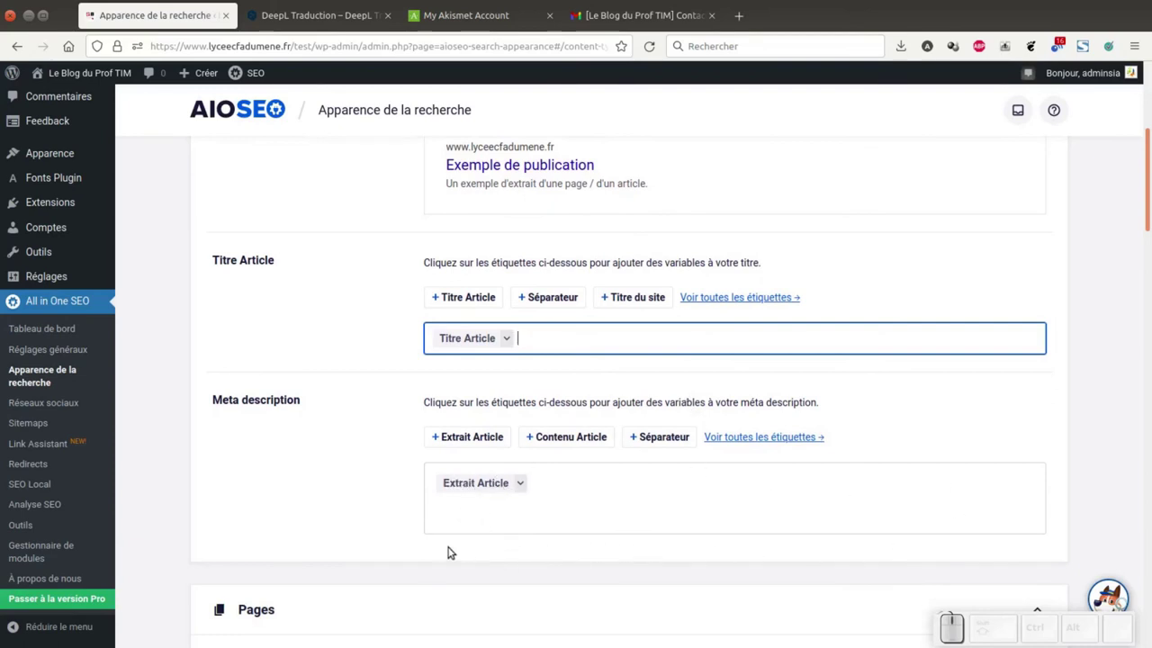
click(556, 479)
key(BackSpace)
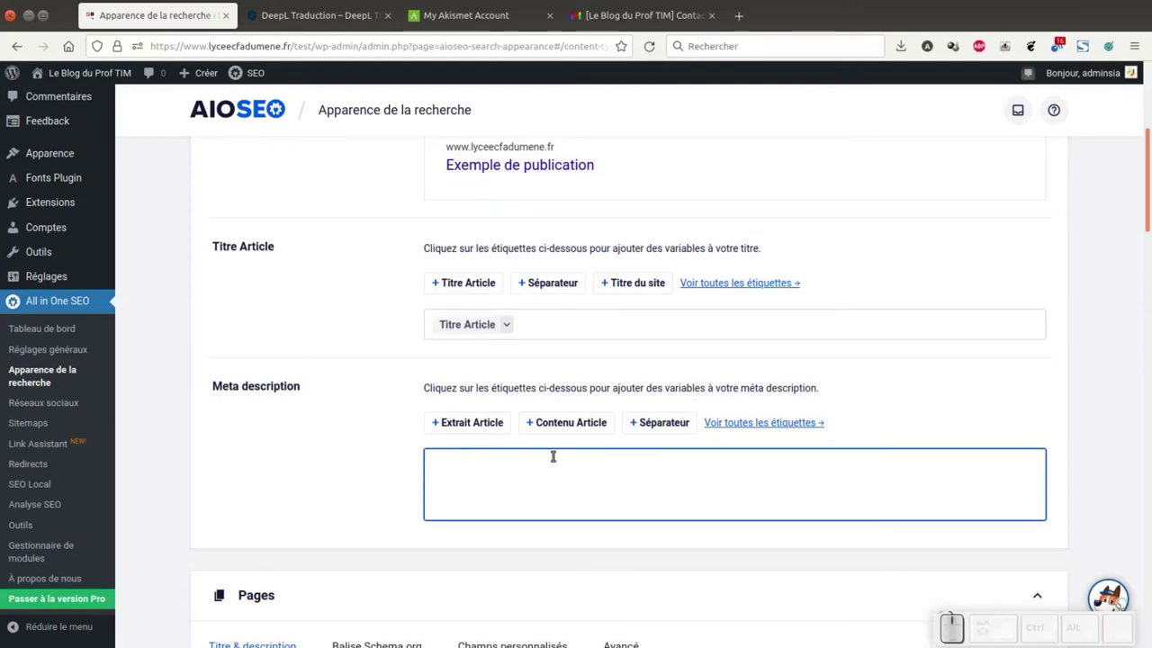
scroll(down, 3)
scroll(up, 3)
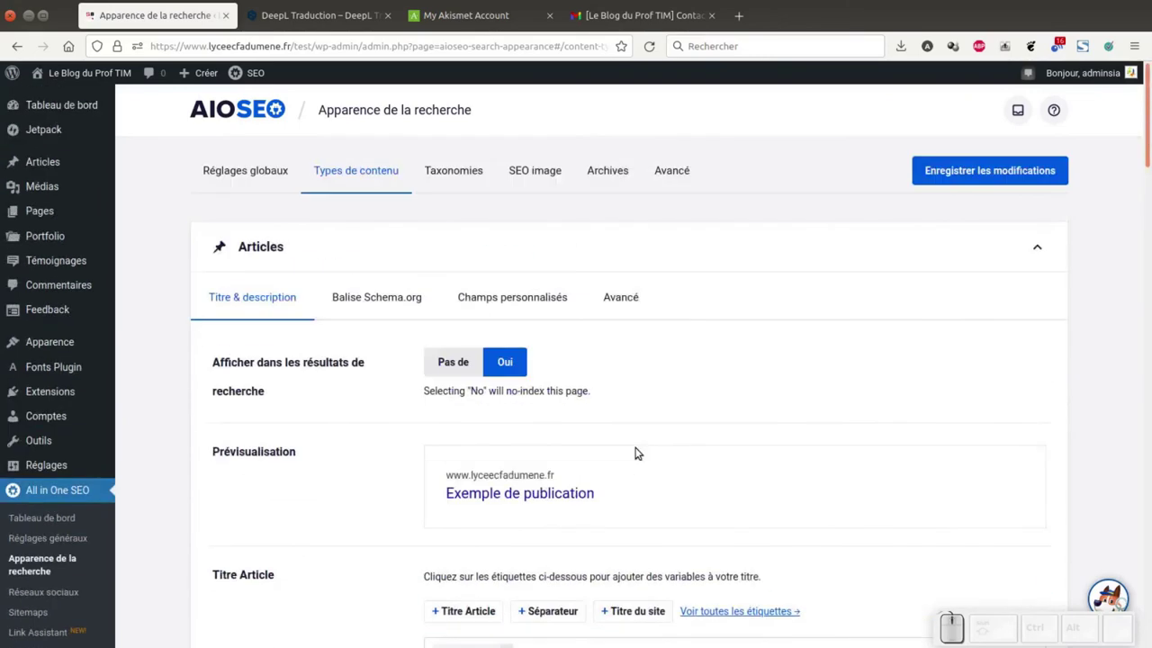
- Reduce the Pages title to the page title tag and remove the Contenu Page tag from its description
scroll(down, 3)
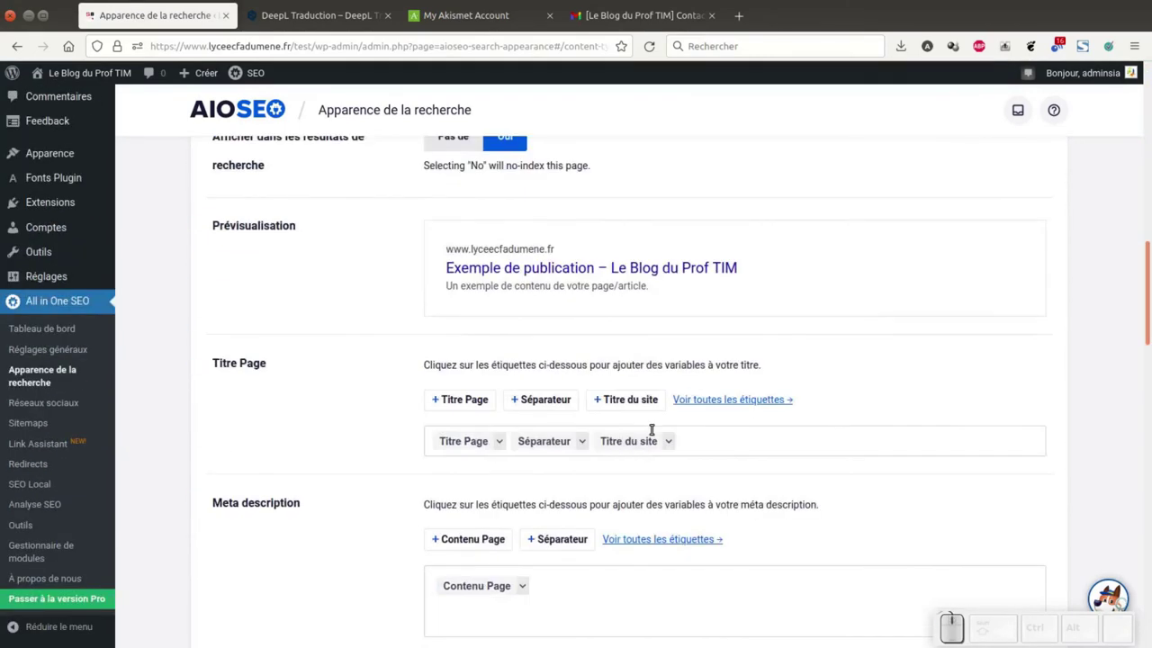
click(701, 439)
key(BackSpace)
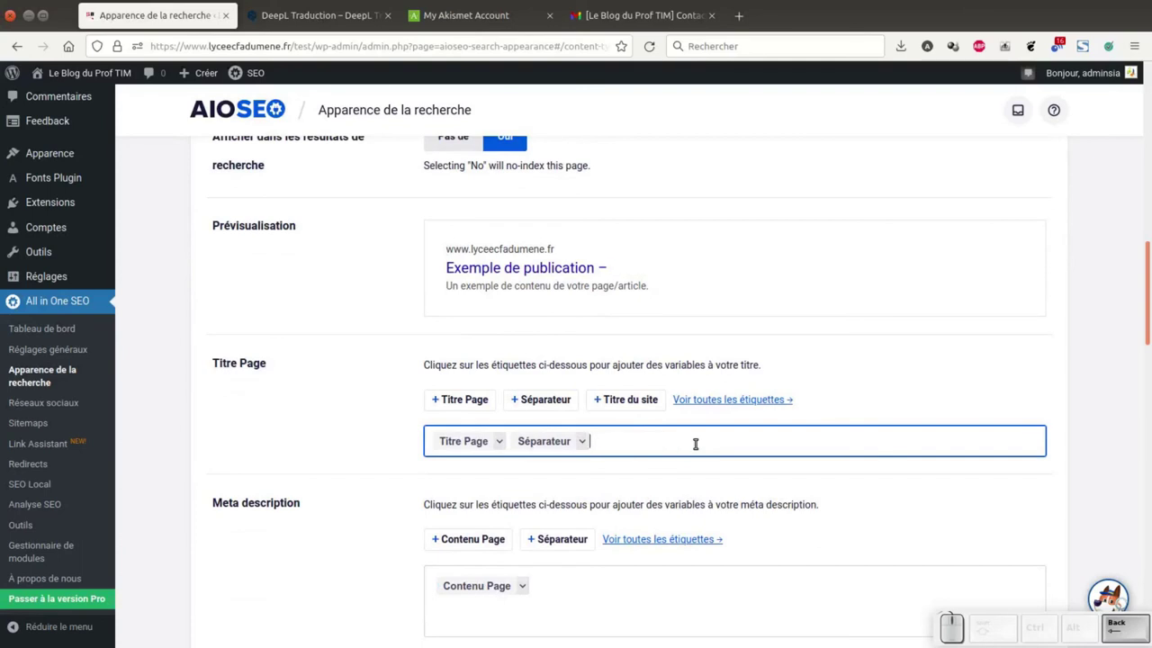
click(596, 589)
key(BackSpace)
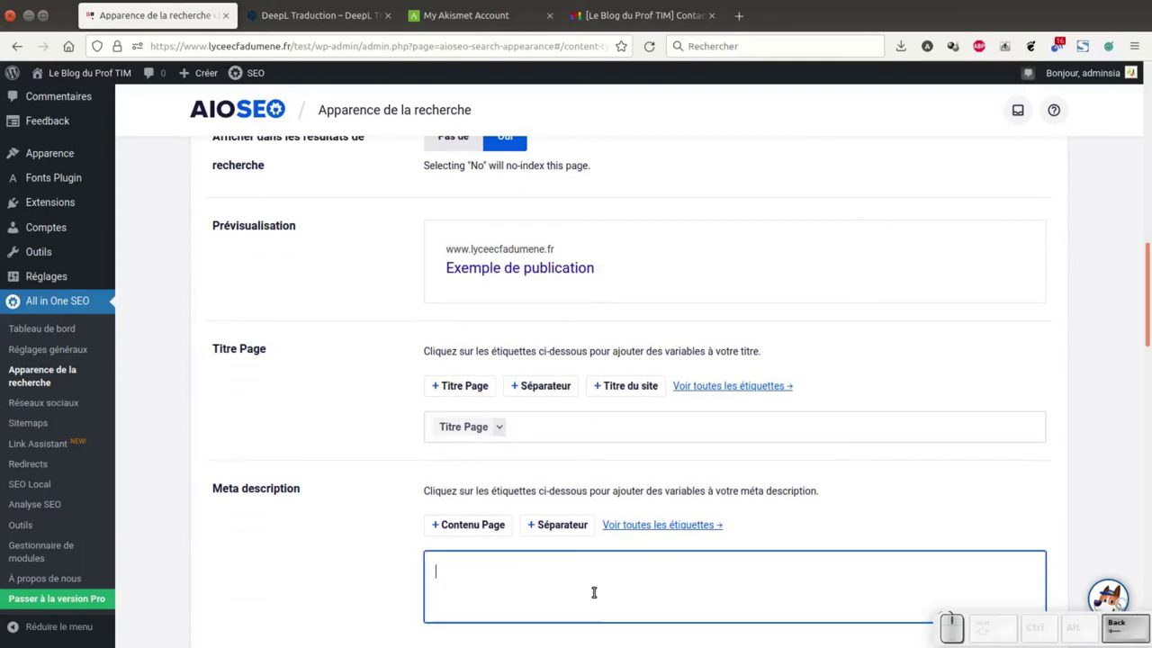
- Remove the site title and separator tags from the Projets title template
scroll(down, 3)
scroll(down, 3)
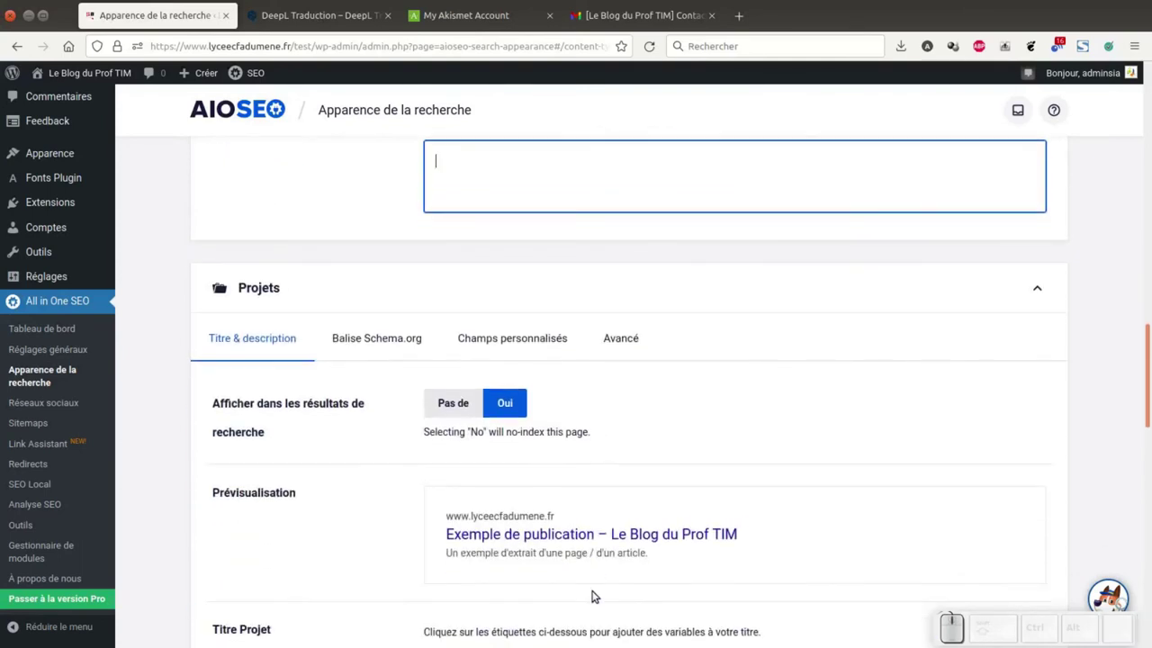
scroll(down, 3)
scroll(down, 3)
scroll(up, 3)
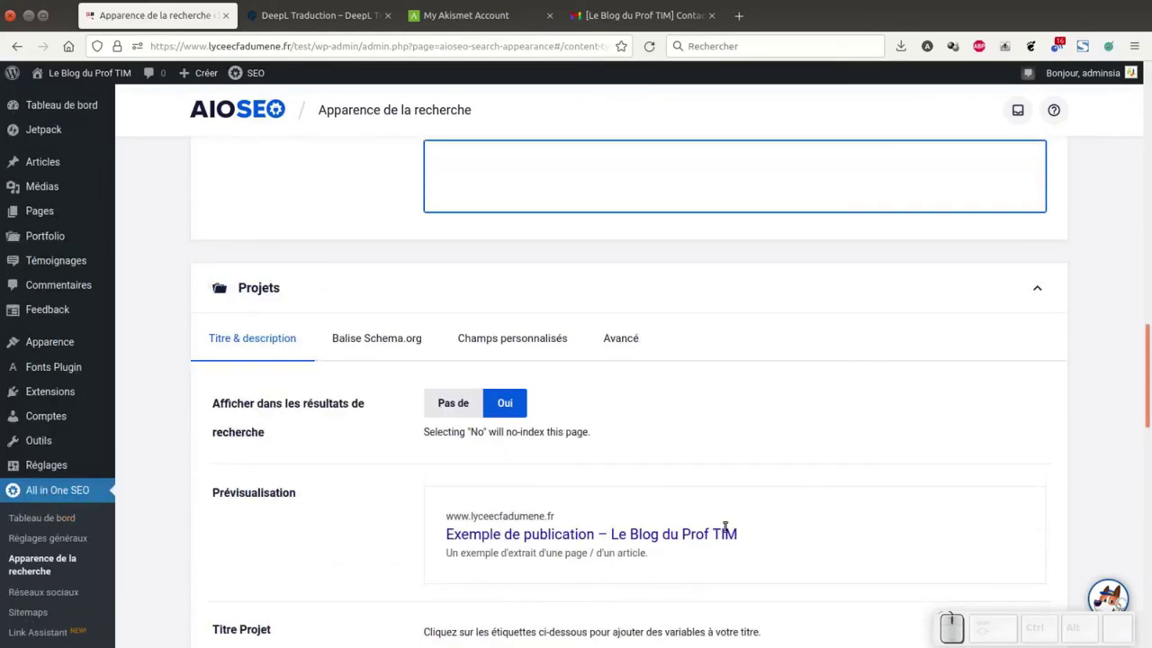
scroll(down, 3)
click(706, 536)
key(BackSpace)
key(BackSpace)
- Trim the Témoignages title to the testimonial title tag and empty its meta description
scroll(down, 3)
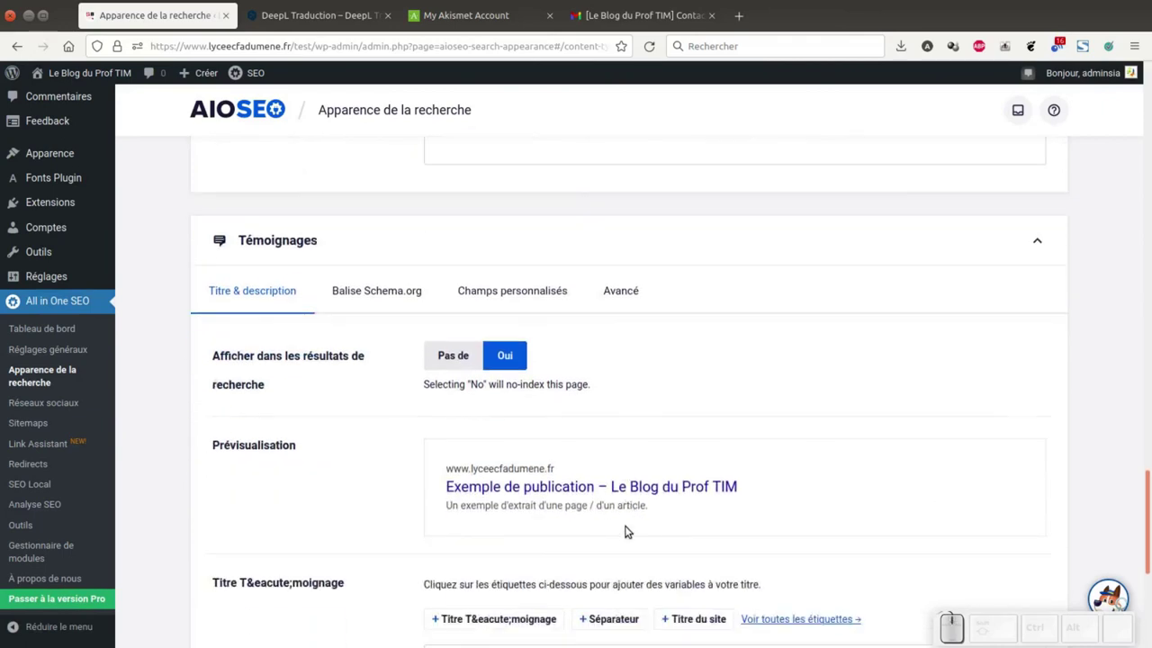
scroll(down, 3)
scroll(up, 3)
click(778, 410)
key(BackSpace)
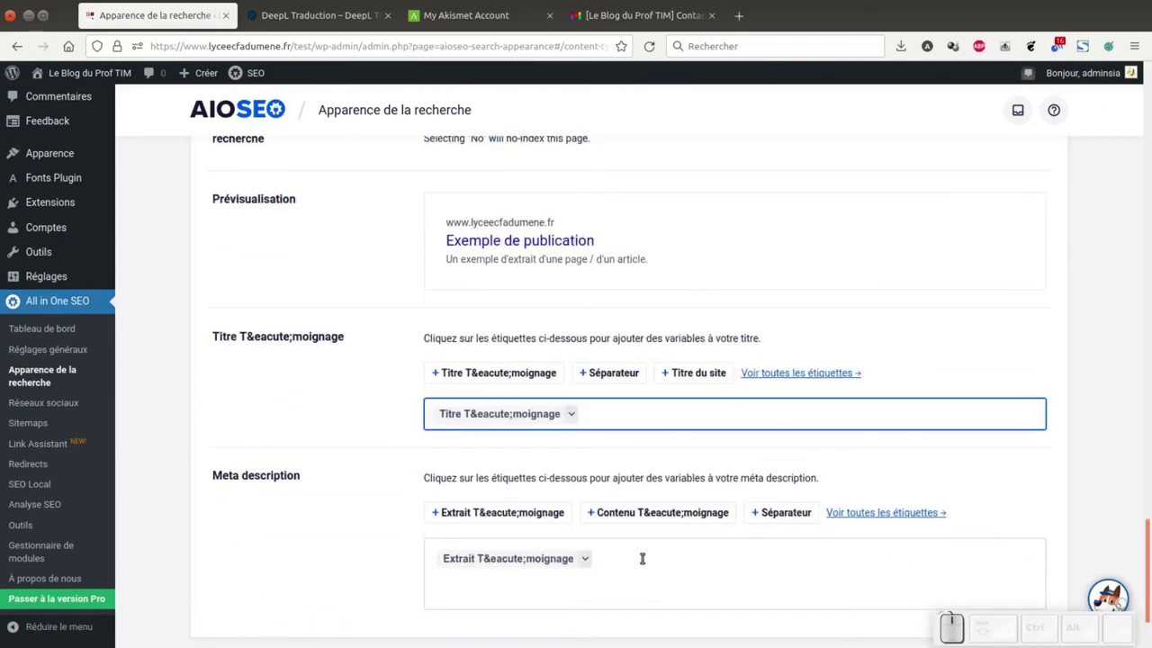
click(647, 554)
key(BackSpace)
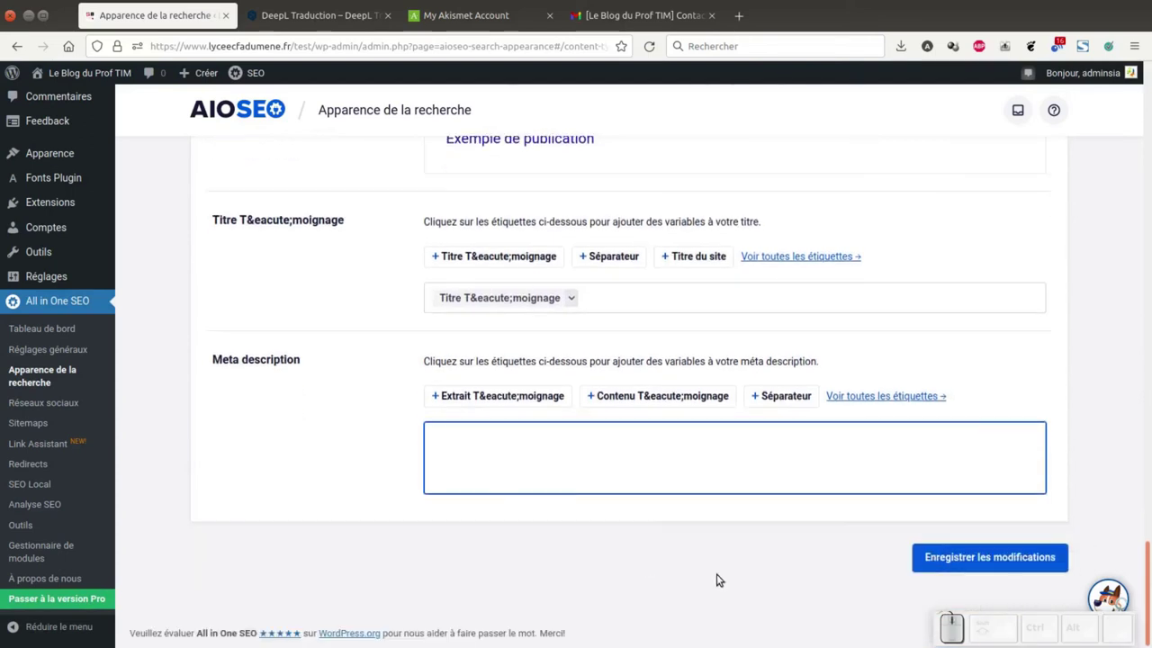
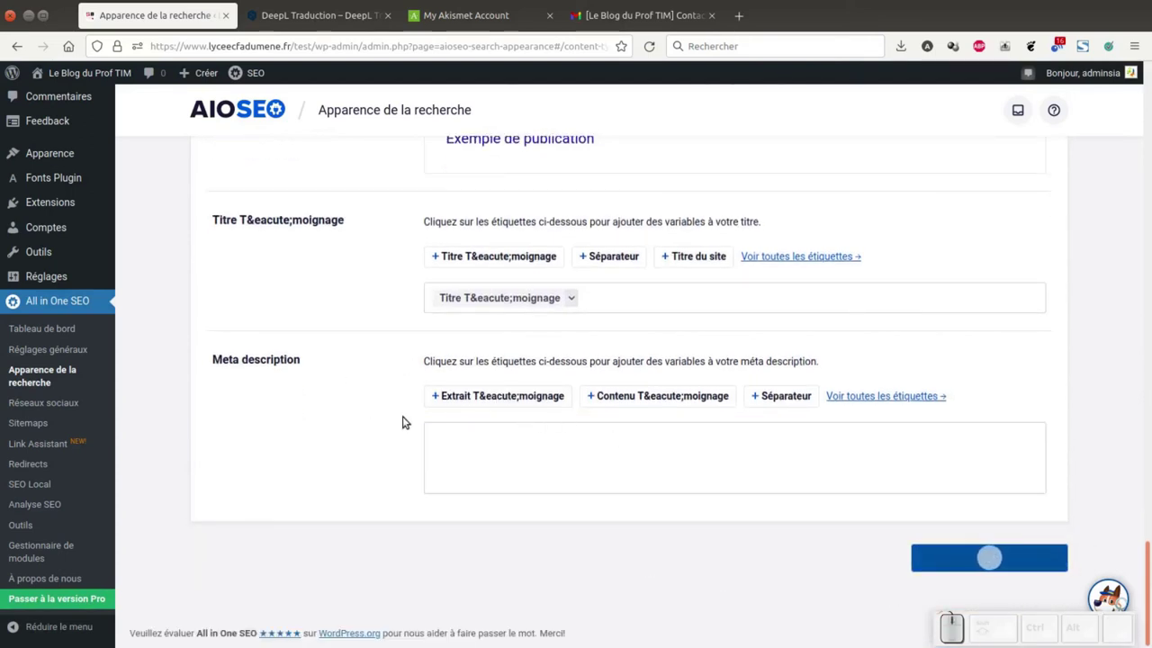
- Go to the All in One SEO Réseaux sociaux page and its Facebook settings
scroll(down, 3)
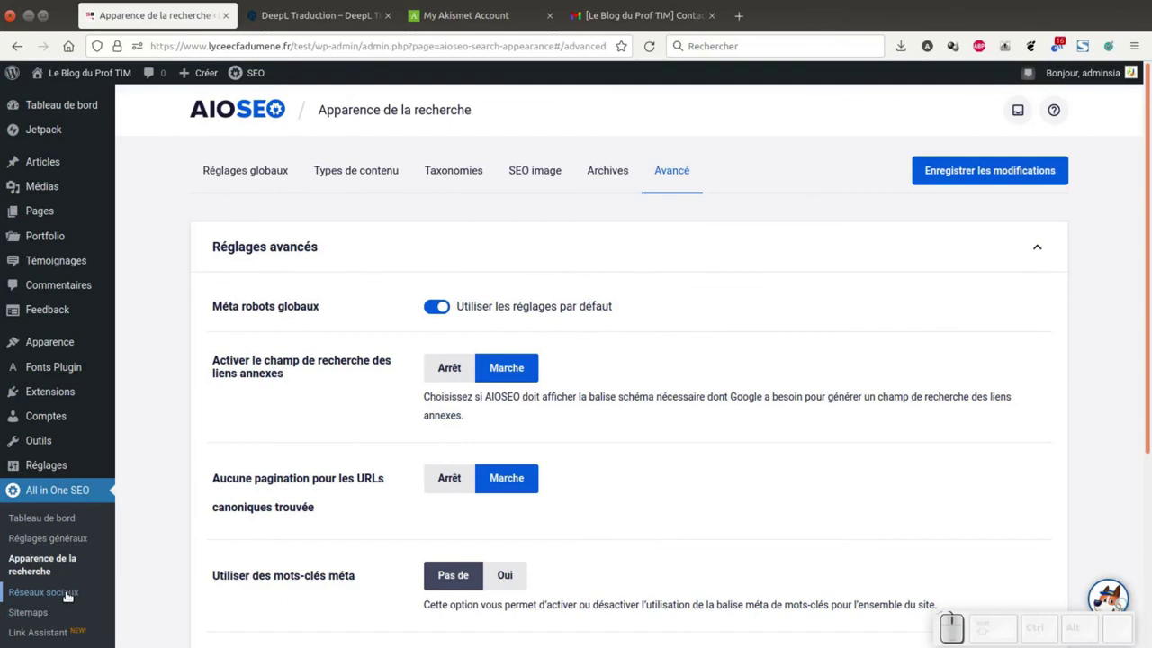
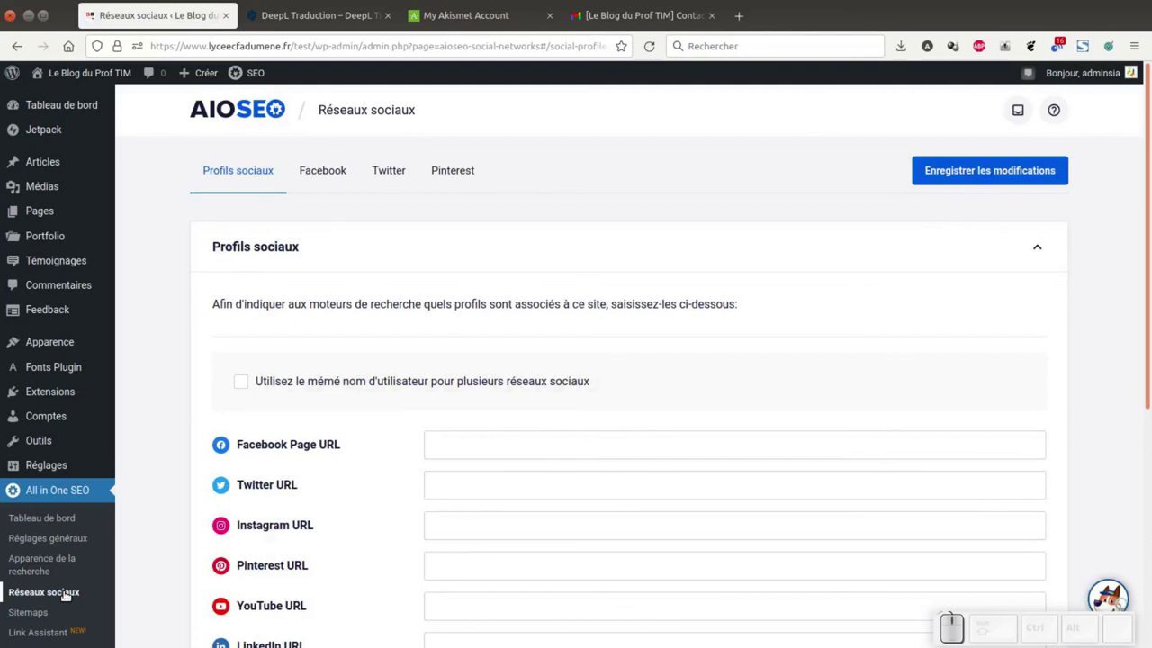
scroll(down, 3)
scroll(up, 3)
click(333, 172)
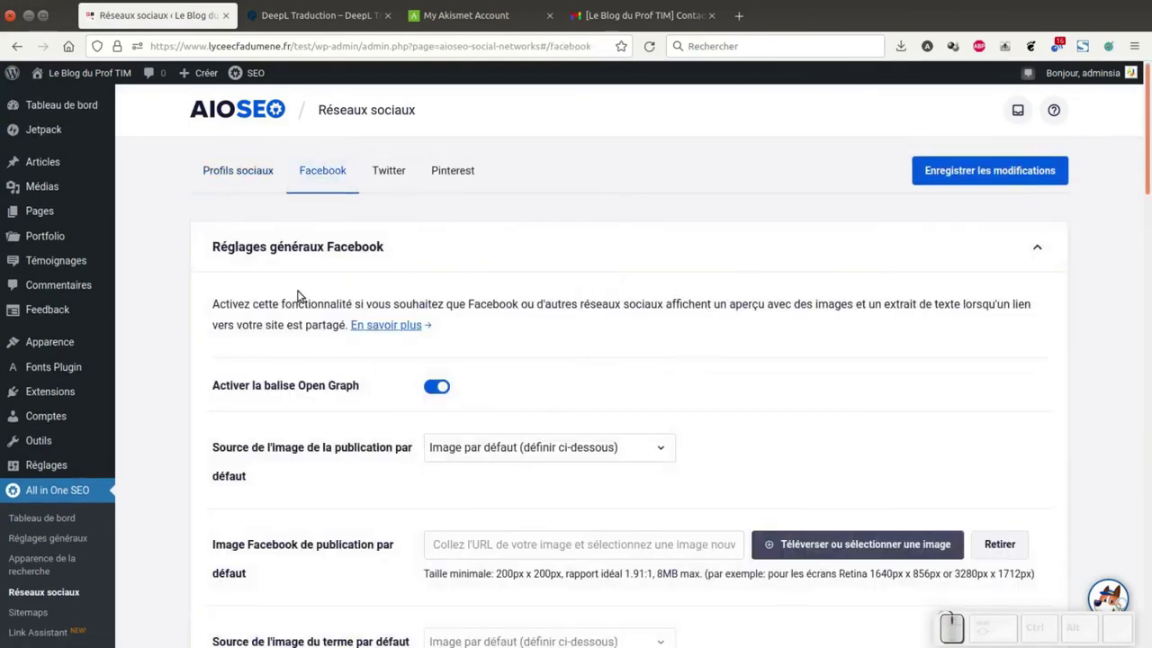
- Review the Facebook Open Graph and default image sharing options
scroll(down, 3)
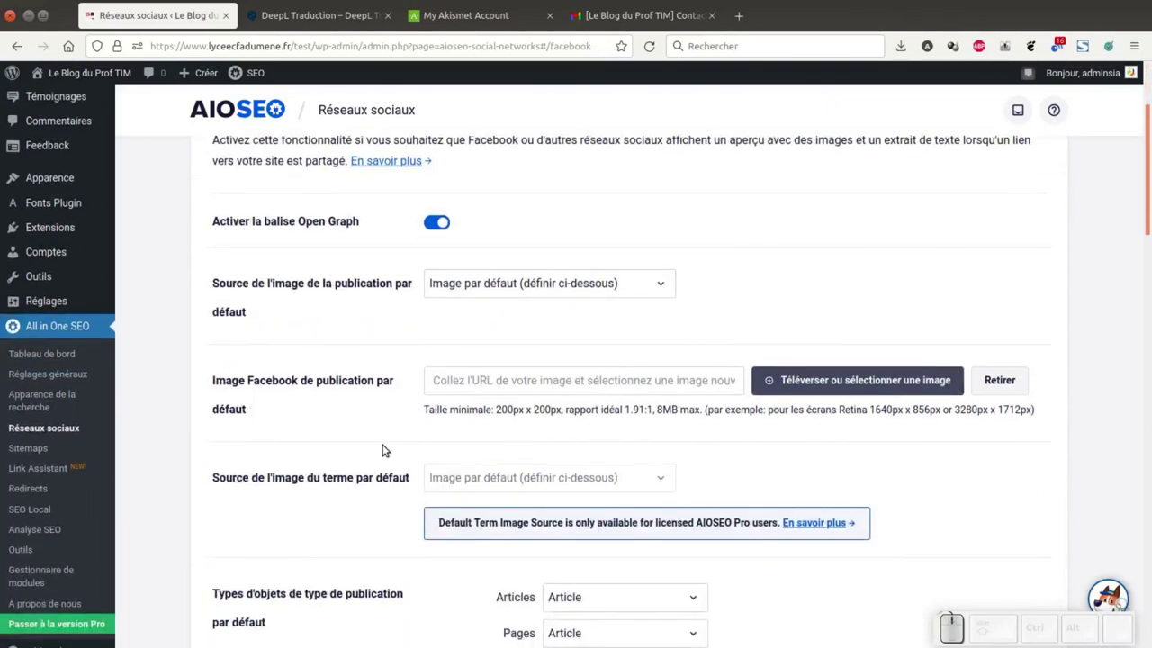
scroll(down, 3)
scroll(down, 3)
scroll(up, 3)
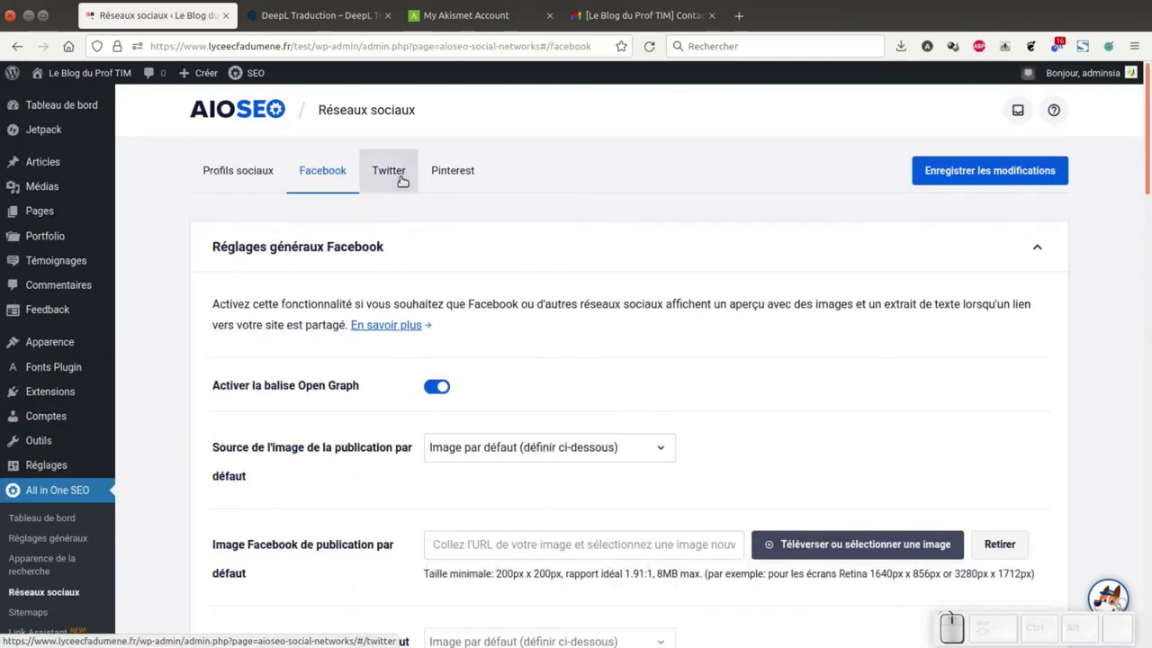
scroll(down, 3)
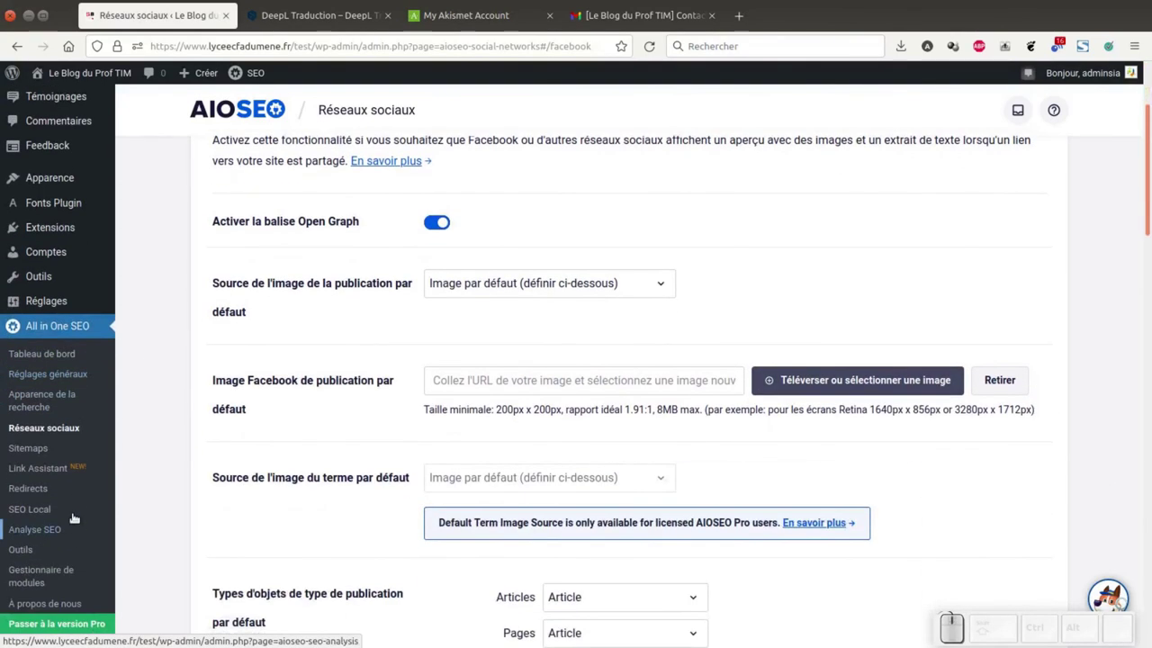
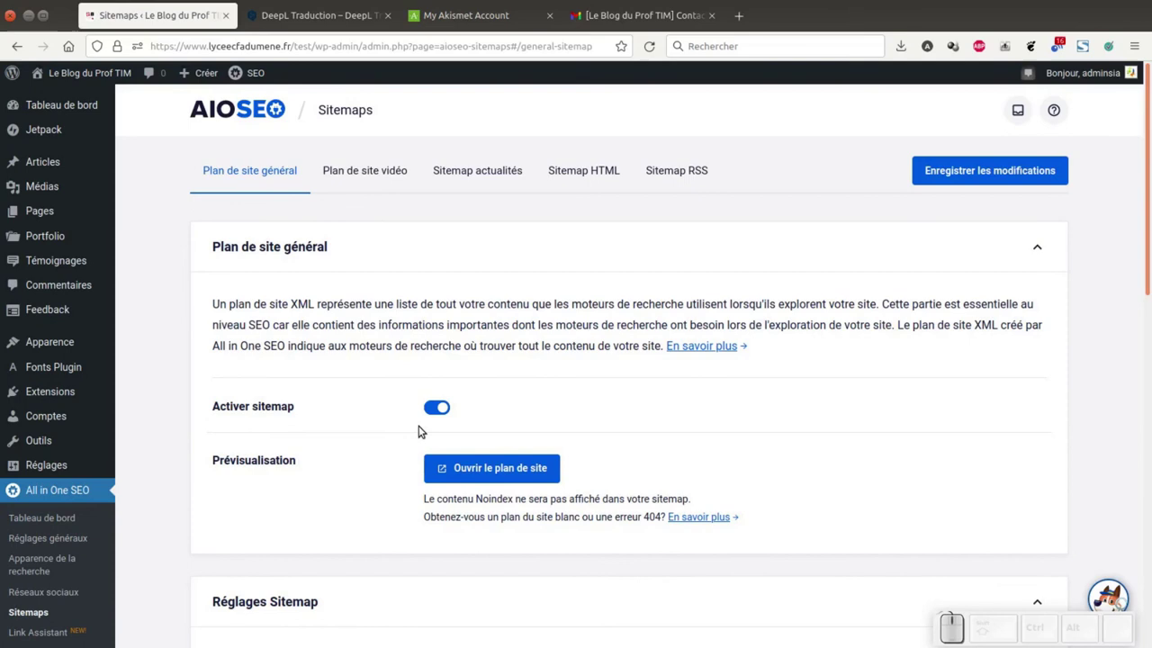
- Scroll through the Sitemaps page's Plan de site général and Réglages Sitemap sections, sitemap and indexes enabled
scroll(down, 3)
scroll(down, 3)
scroll(down, 3)
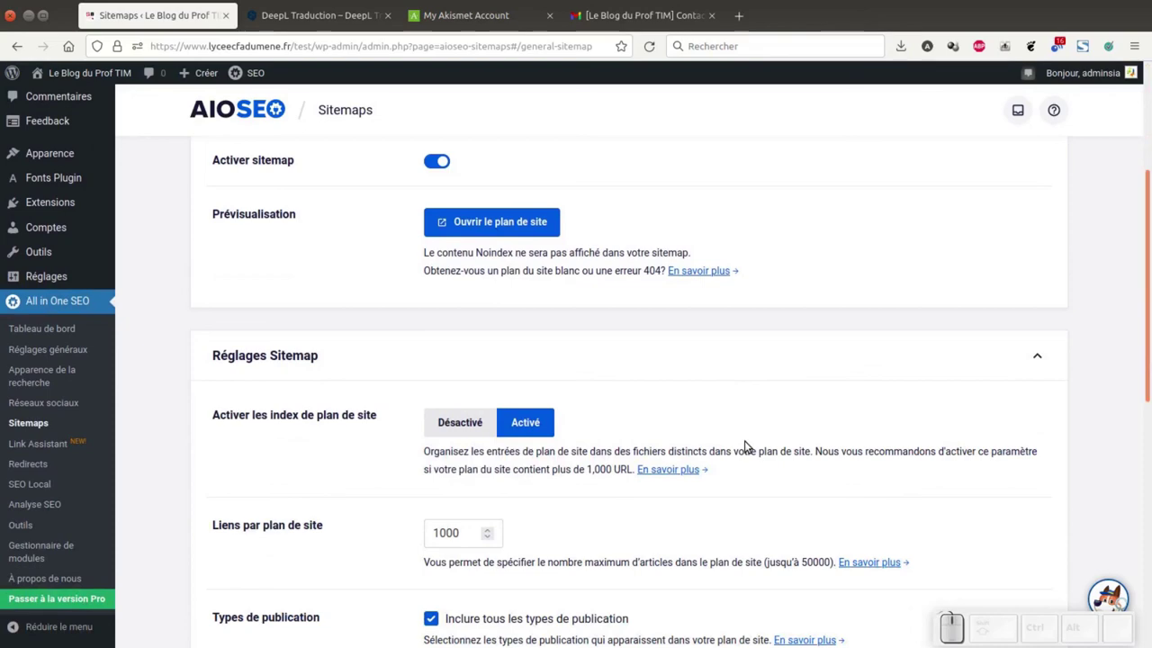